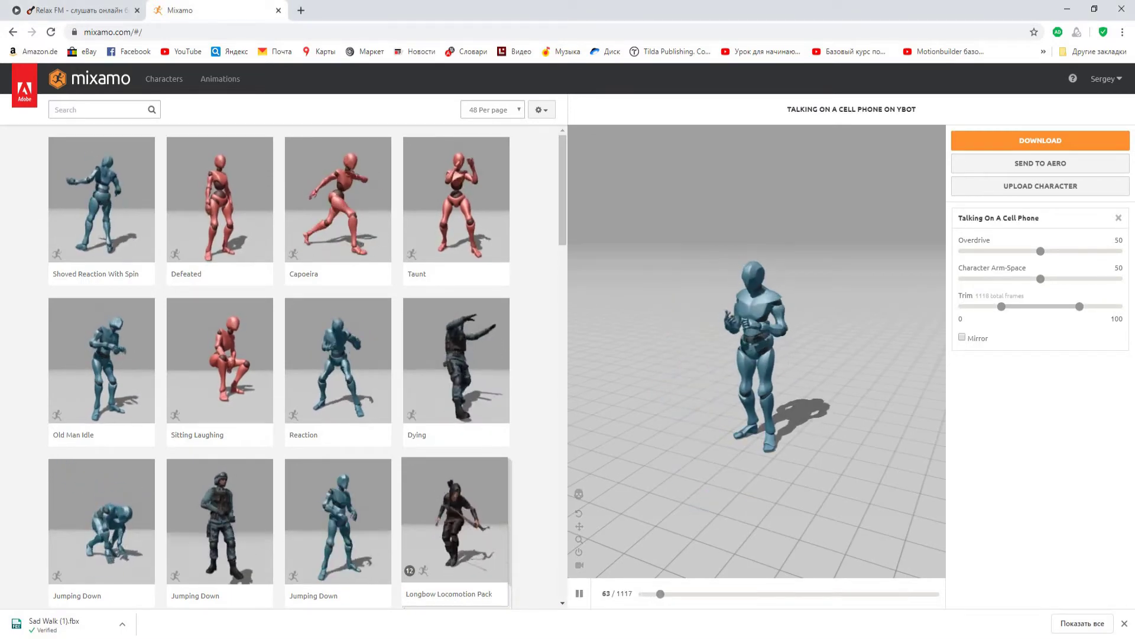
Leave the Mixamo preview and bring the empty Blender window forward.
click(331, 195)
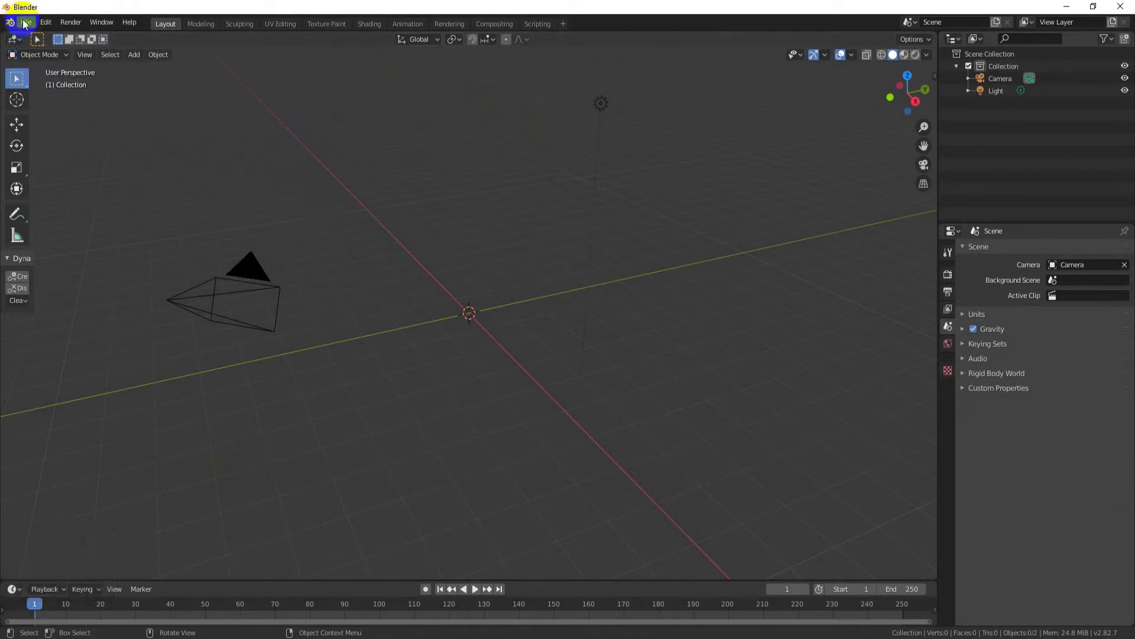
Import the downloaded Joyful Jump FBX so the Mixamo armature appears at the origin.
click(26, 24)
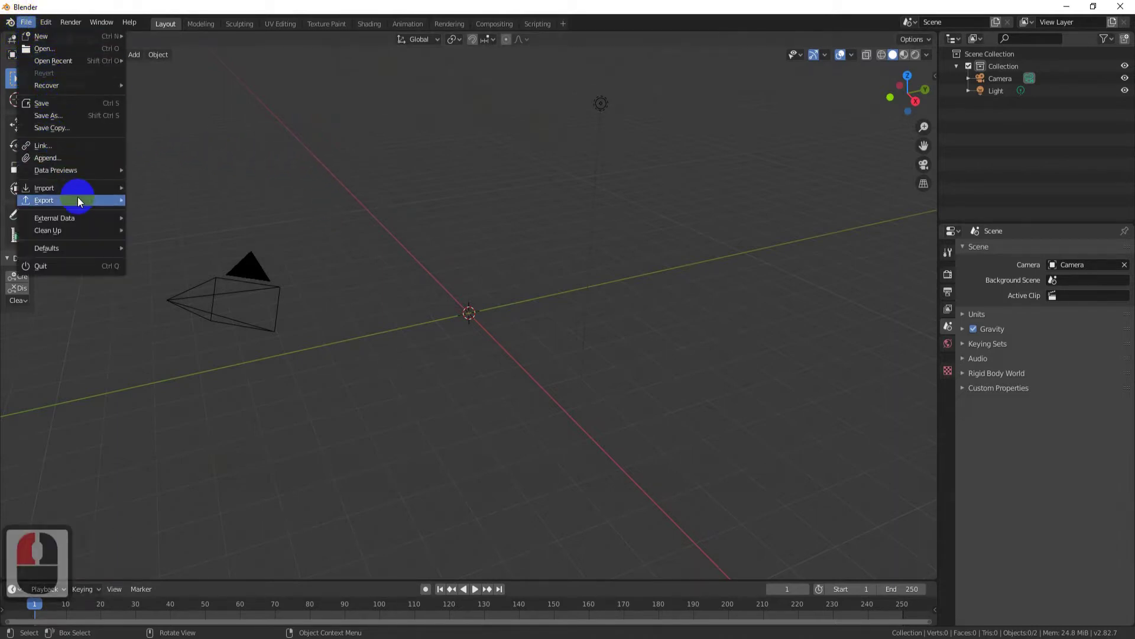
drag(87, 193, 189, 264)
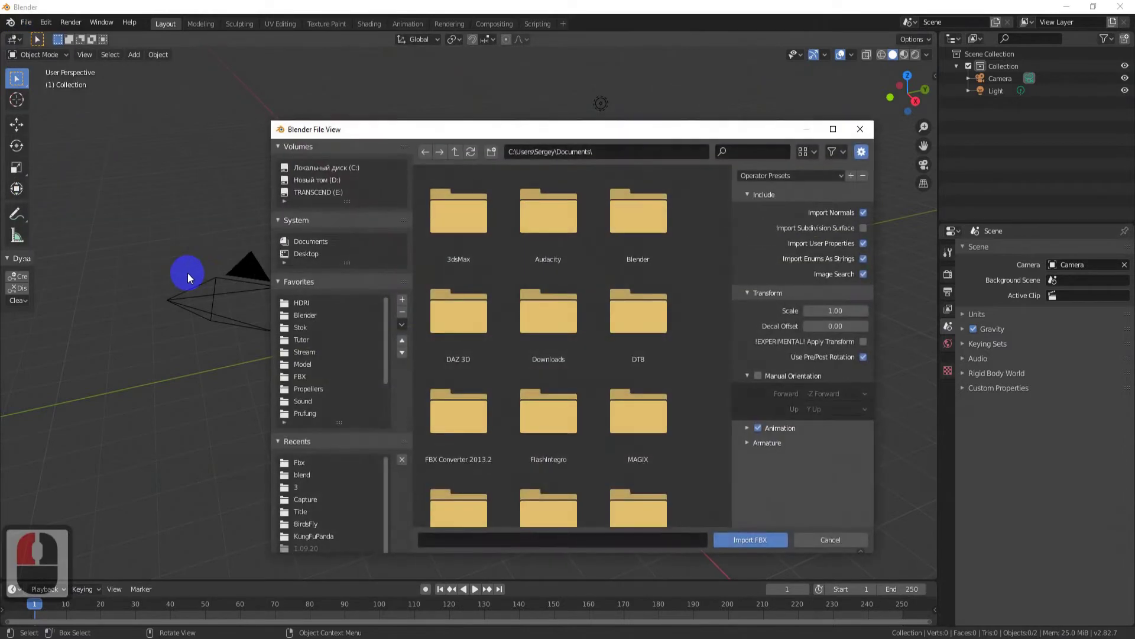
click(313, 466)
click(449, 229)
click(746, 542)
scroll(up, 3)
scroll(up, 3)
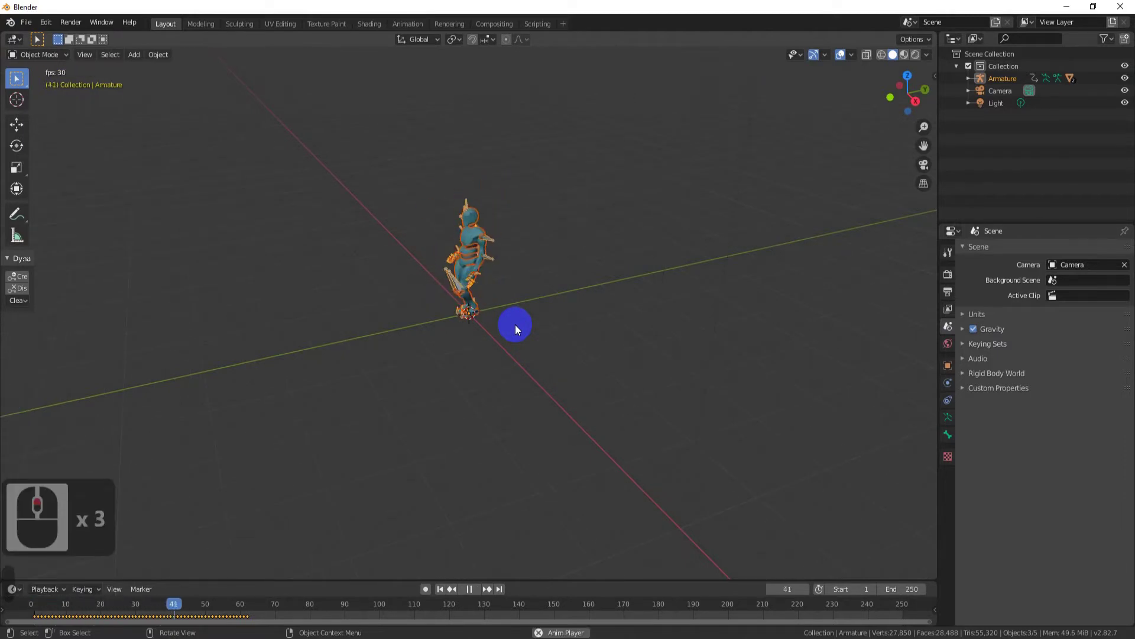
Switch to the Animation workspace with a Nonlinear Animation editor showing the armature's action.
click(411, 29)
click(20, 42)
click(165, 113)
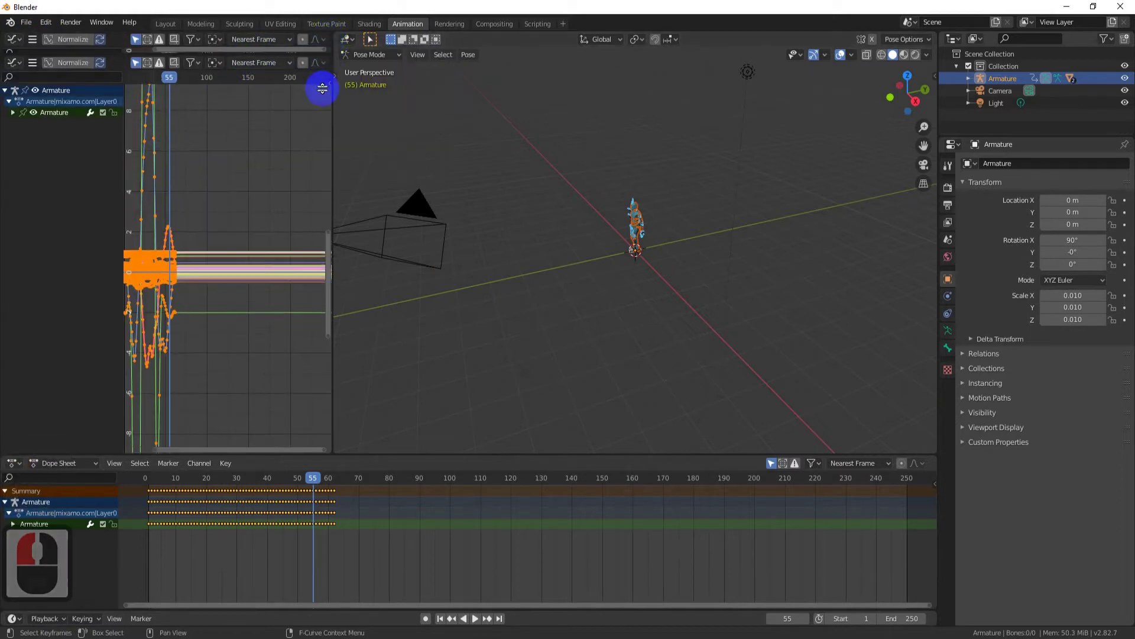
click(303, 249)
click(22, 43)
click(153, 144)
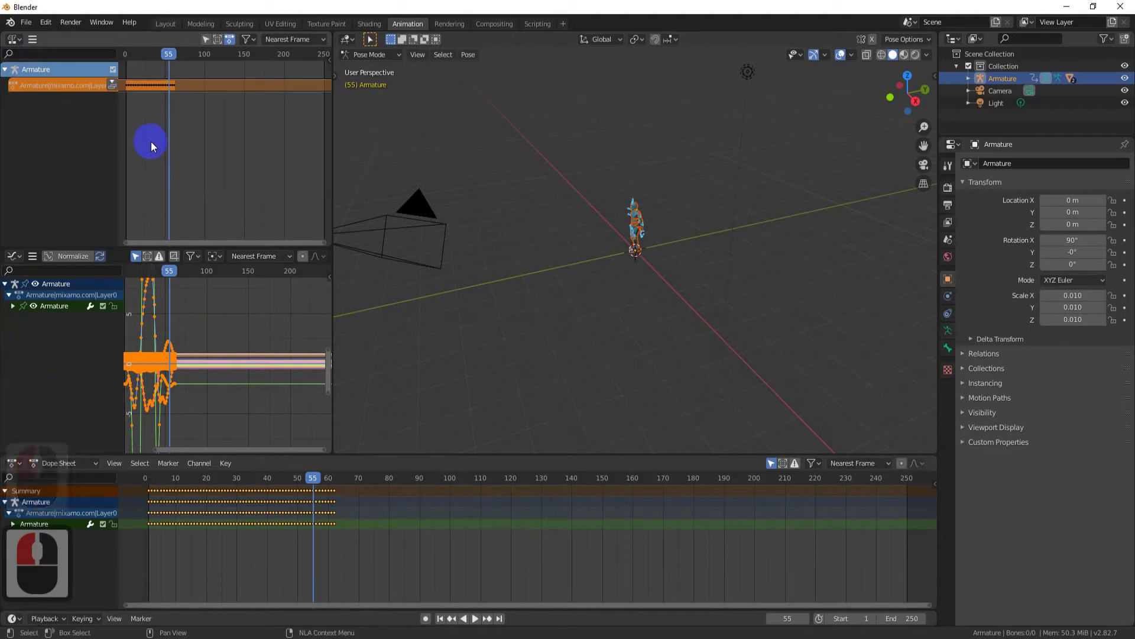
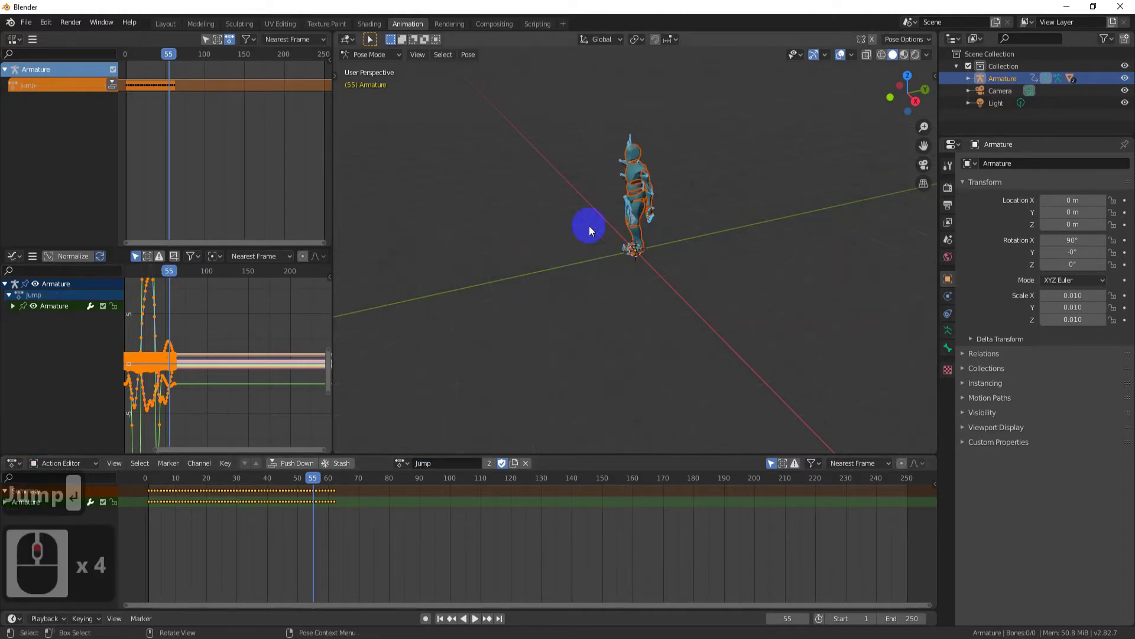
Return to Object Mode and delete all the character objects, leaving only camera and light.
click(386, 57)
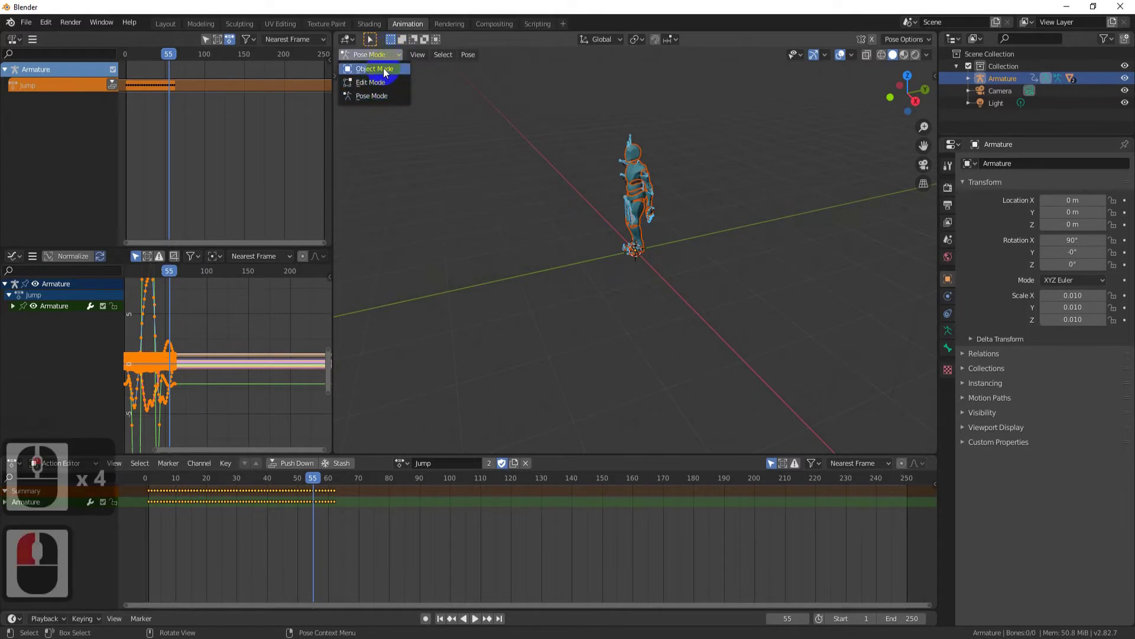
click(385, 74)
click(739, 309)
key(x)
click(714, 283)
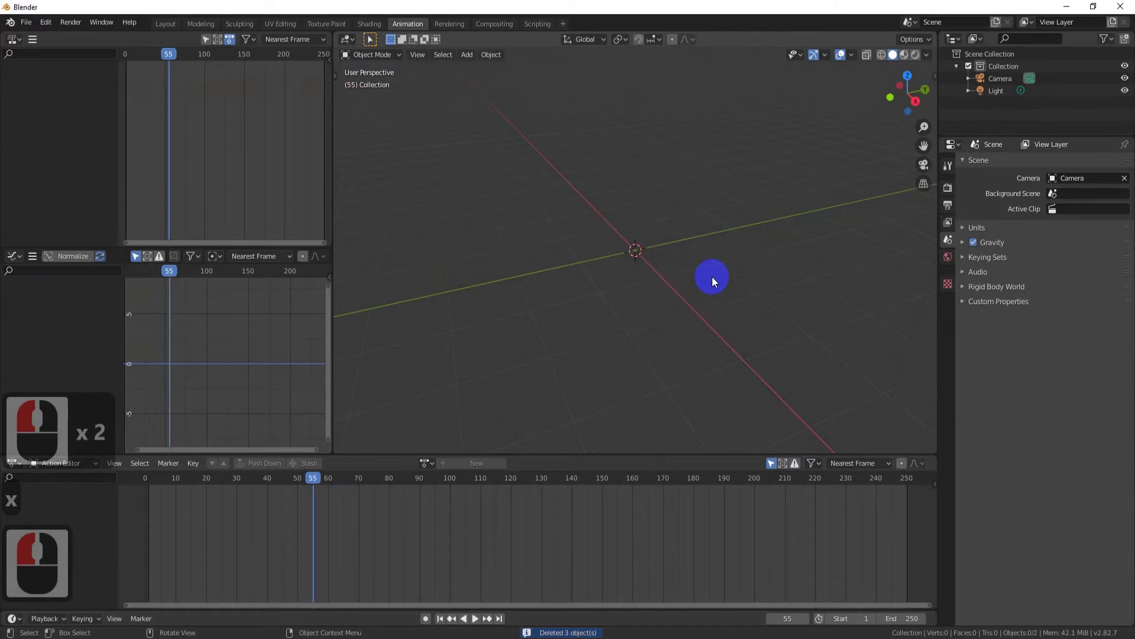
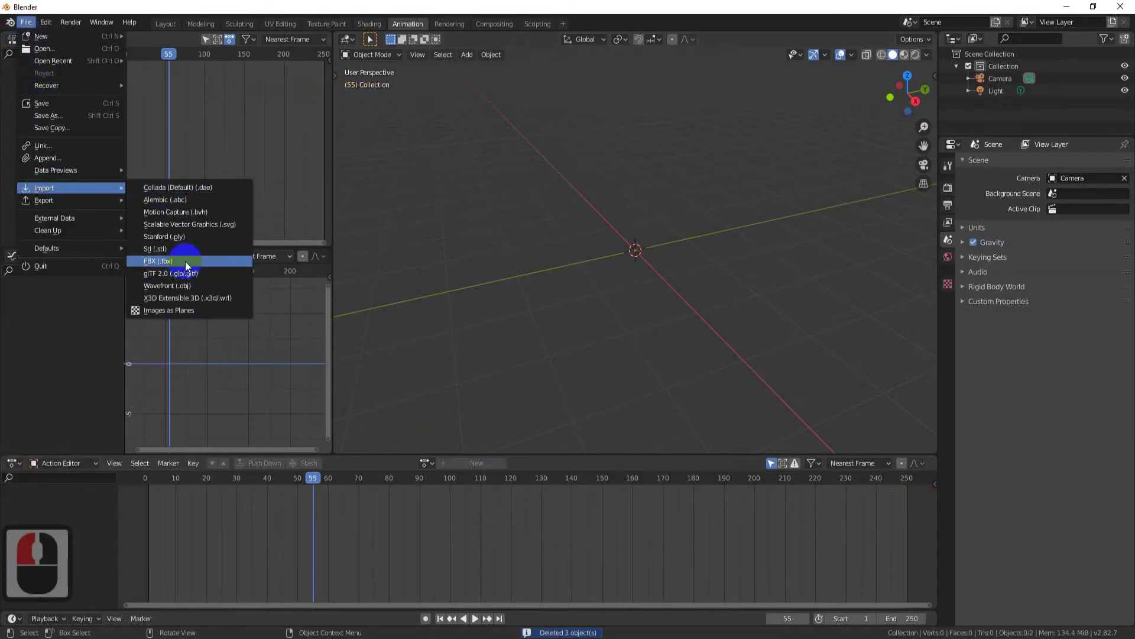
Import the phone-talking character FBX and orbit in close to it.
click(549, 314)
click(762, 538)
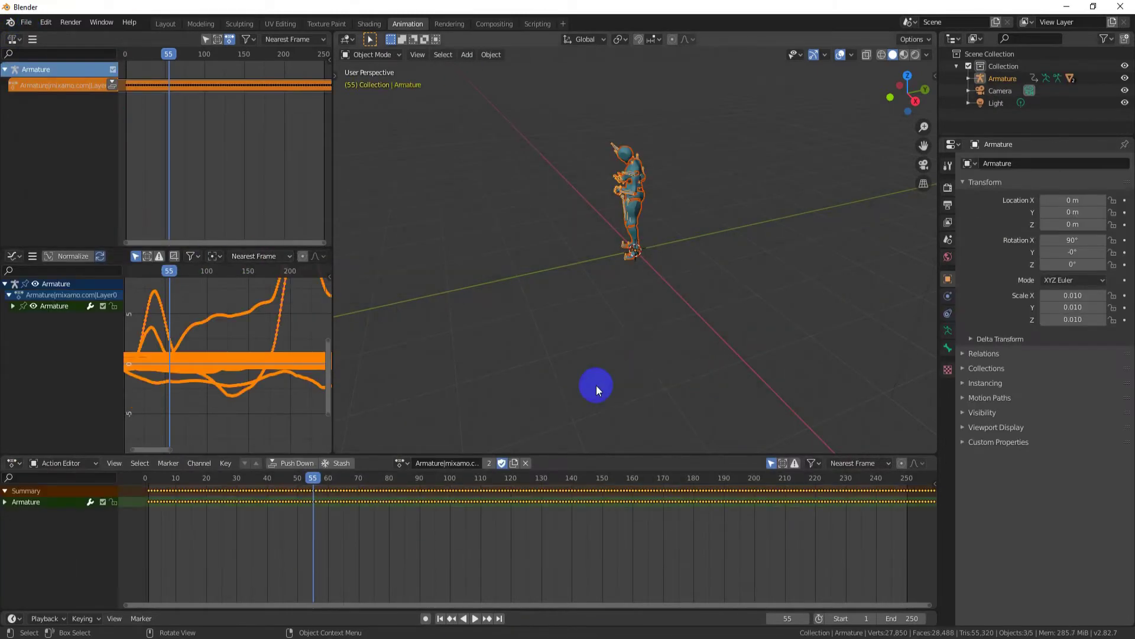
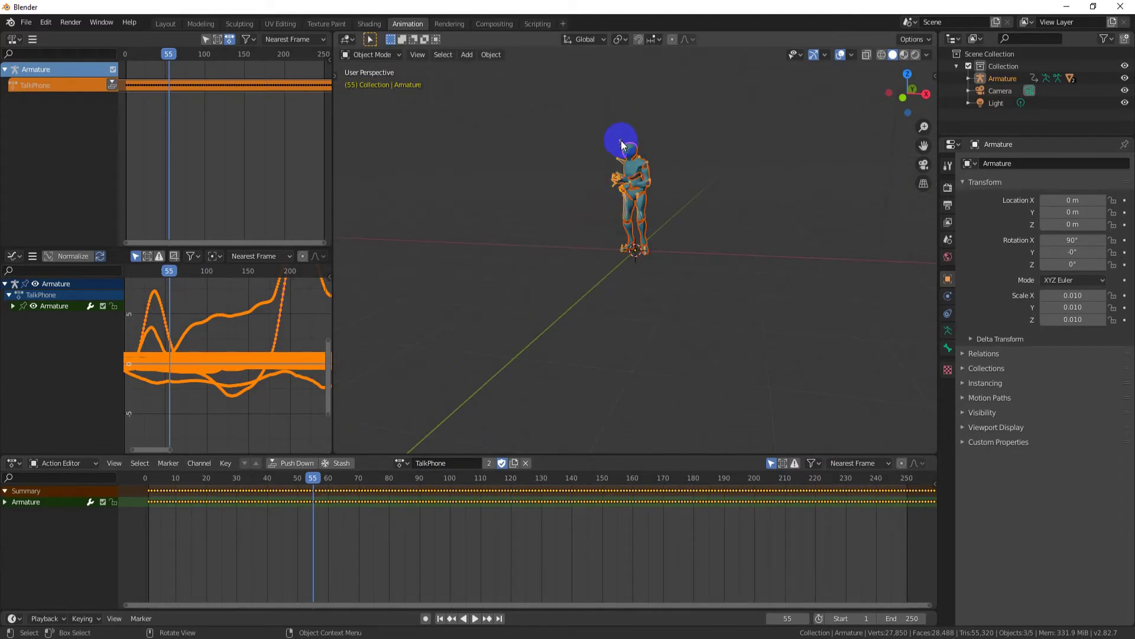
click(624, 145)
middle_click(624, 145)
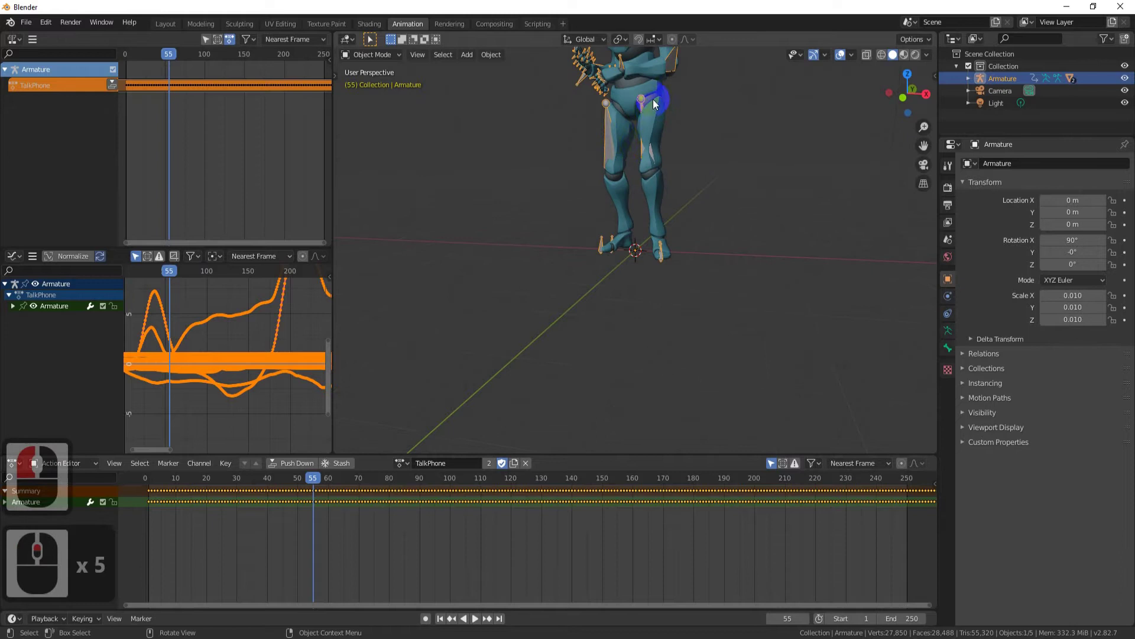
middle_click(666, 291)
Enable In Front in the armature's Viewport Display so bones show through the body.
click(578, 147)
click(949, 289)
click(968, 435)
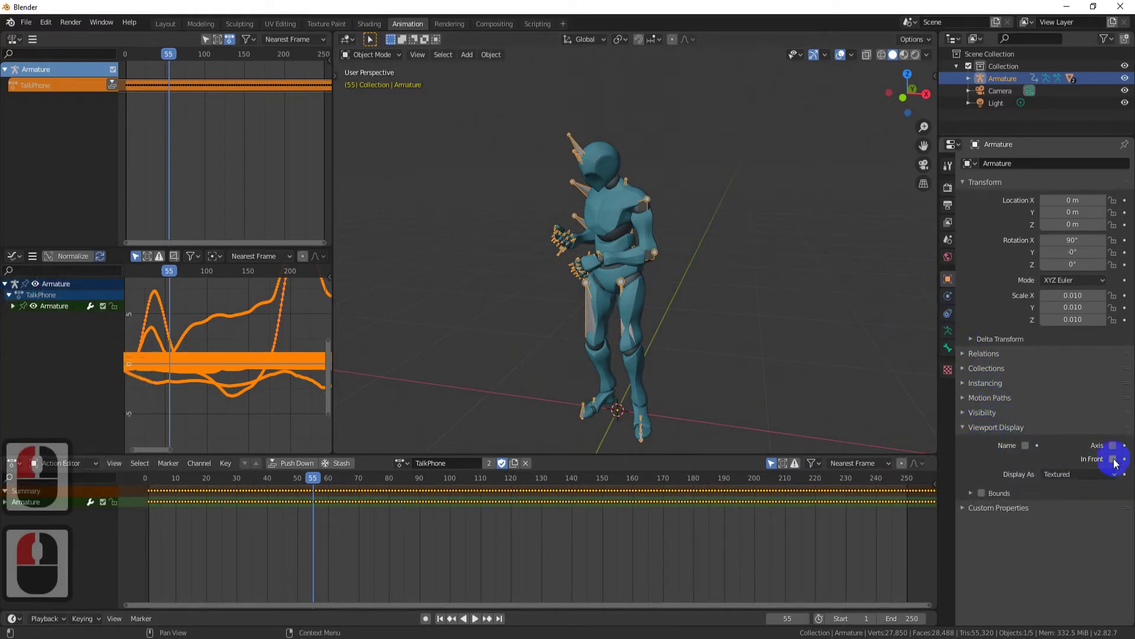
click(1115, 465)
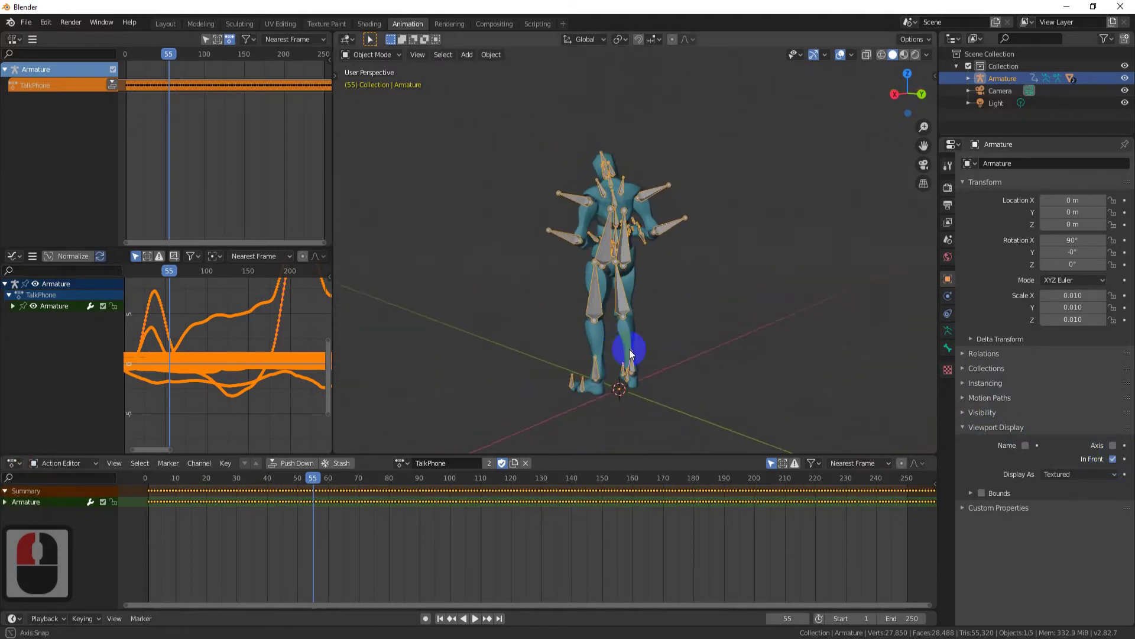
middle_click(844, 349)
middle_click(835, 344)
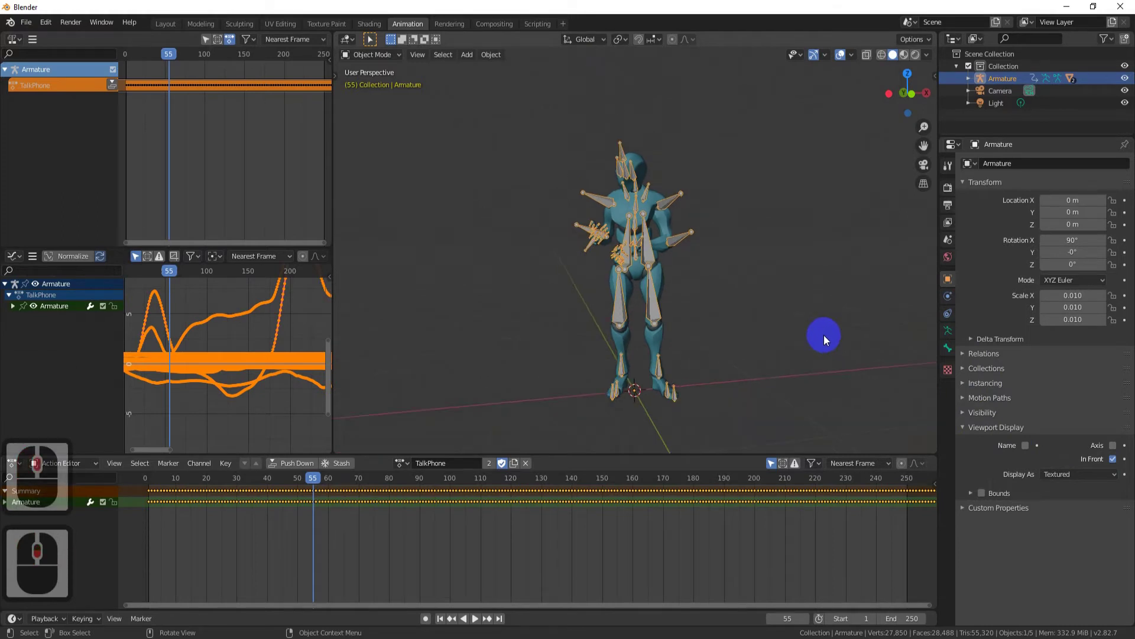
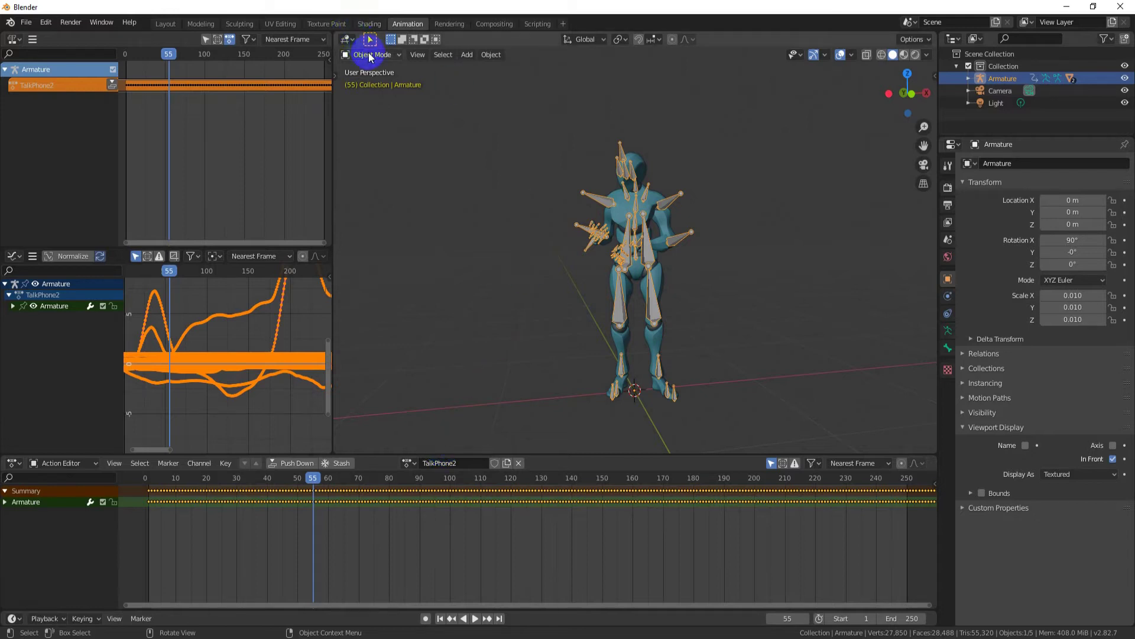
Enter Pose Mode and select the Hips bone, zooming in on it.
drag(371, 58, 556, 206)
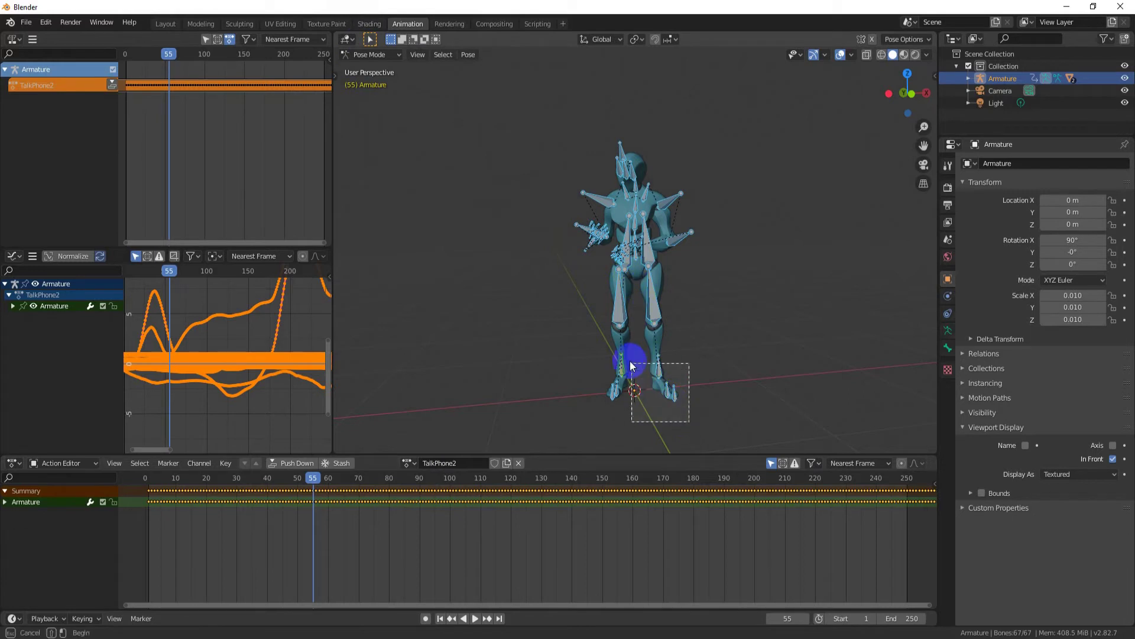
click(590, 295)
click(670, 272)
click(619, 217)
click(639, 266)
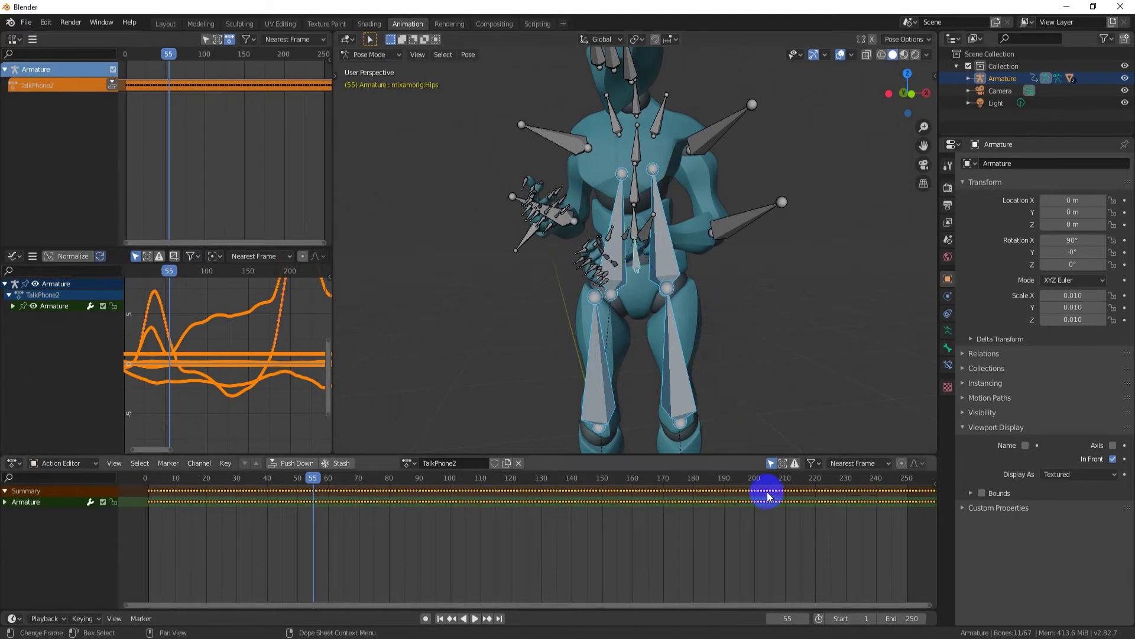
Box-select all the Hips keyframes in TalkPhone2 and delete them.
click(774, 468)
drag(774, 467, 136, 261)
click(136, 260)
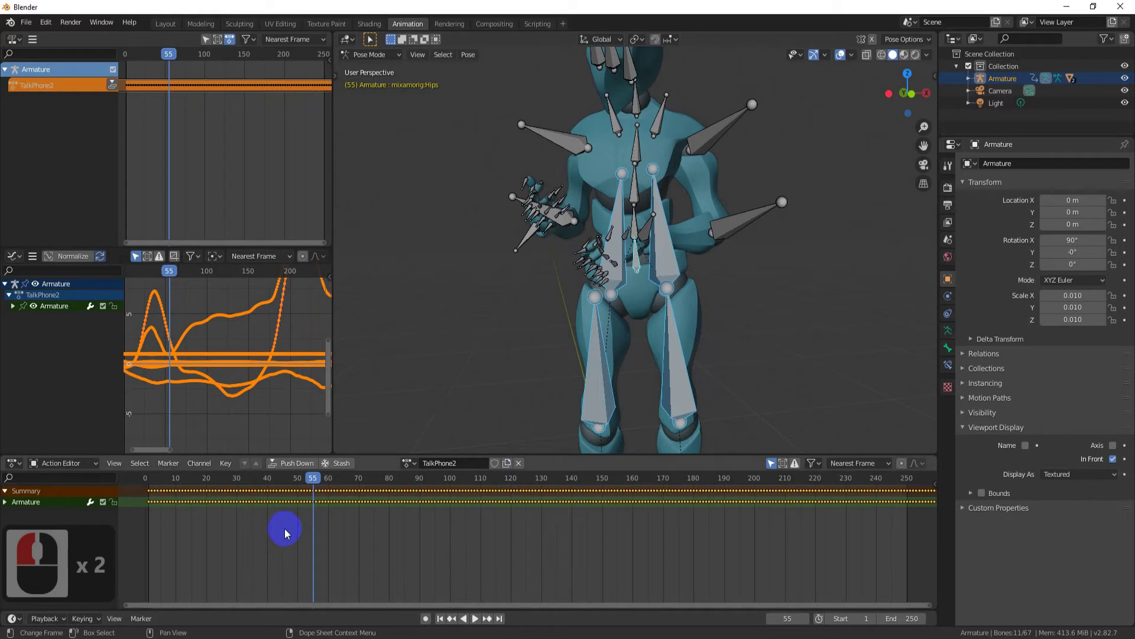
key(x)
click(288, 533)
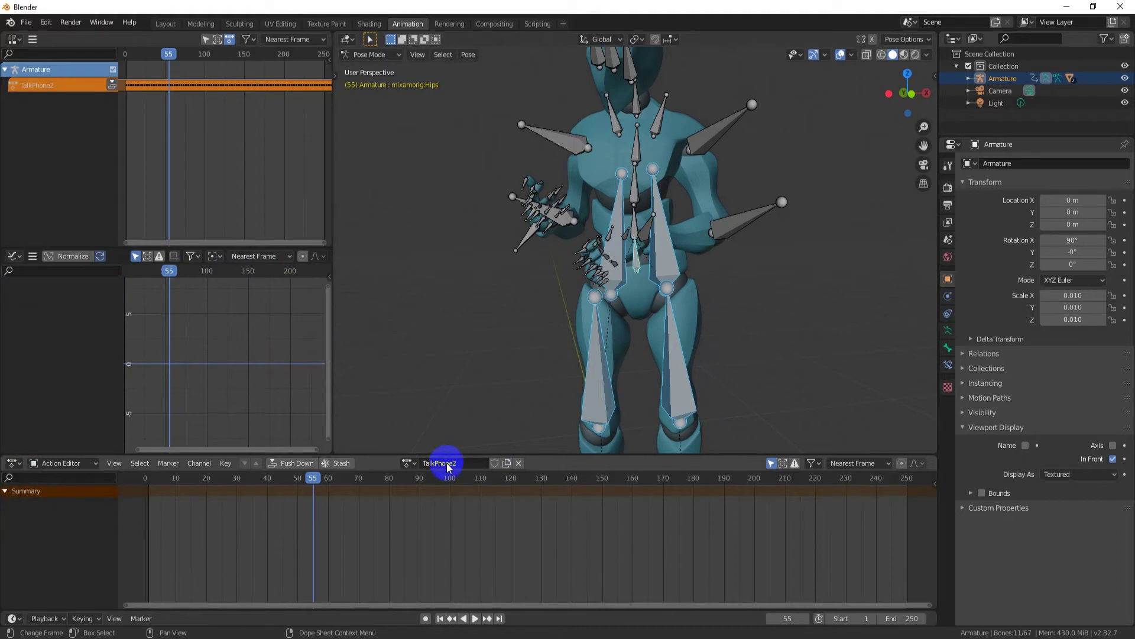
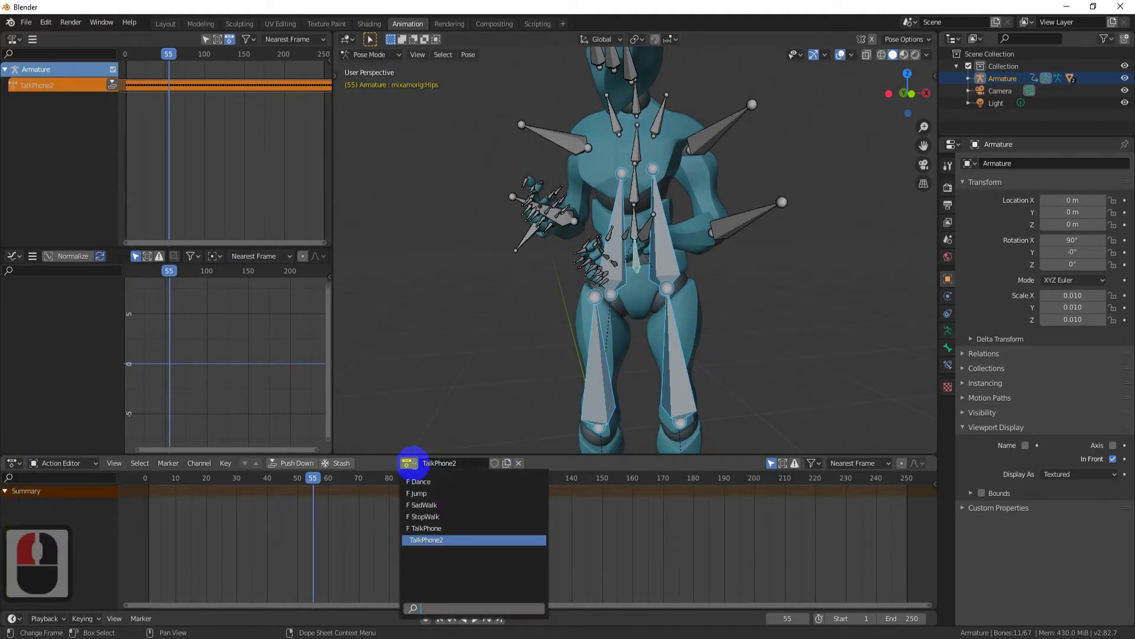
Make StopWalk a separate StopWalk2 action, select all bones and delete its keyframes.
click(428, 524)
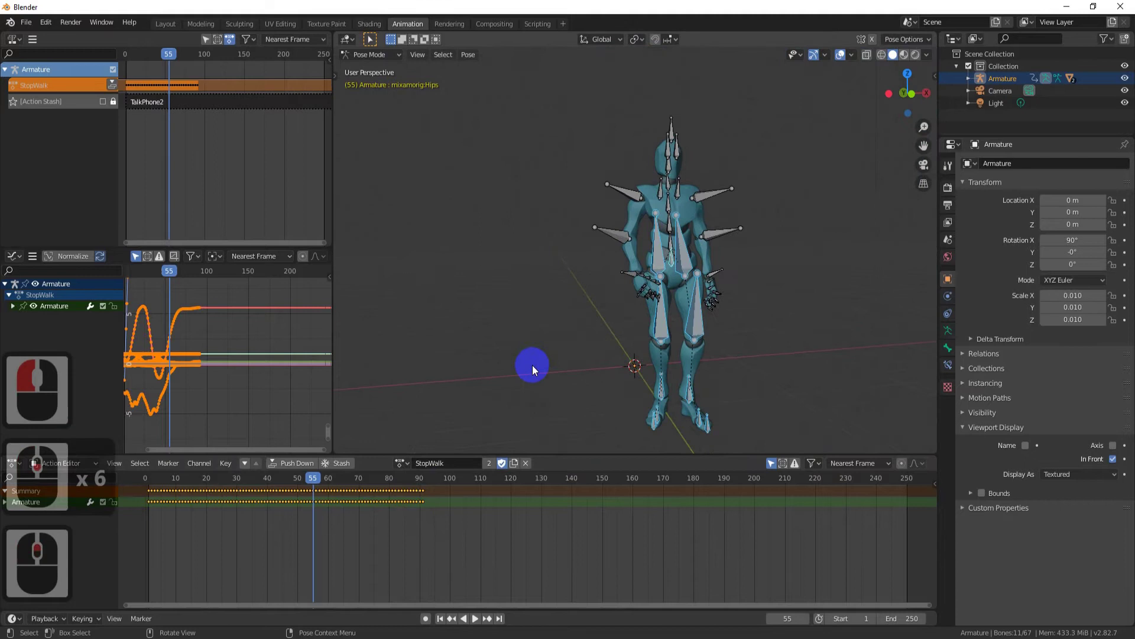
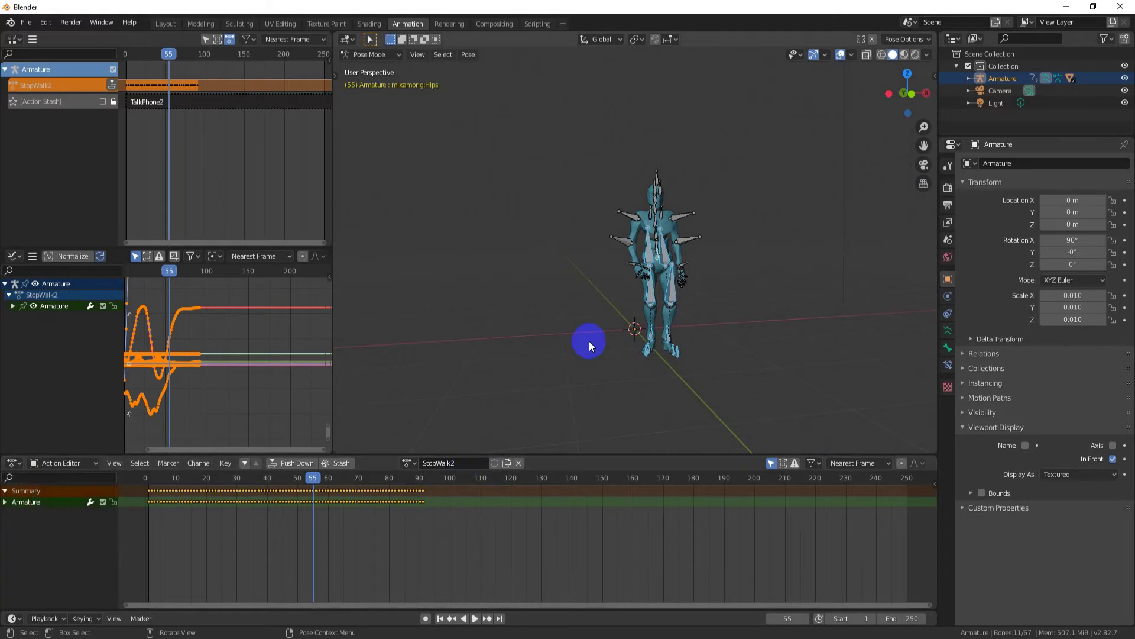
key(ctrl+i)
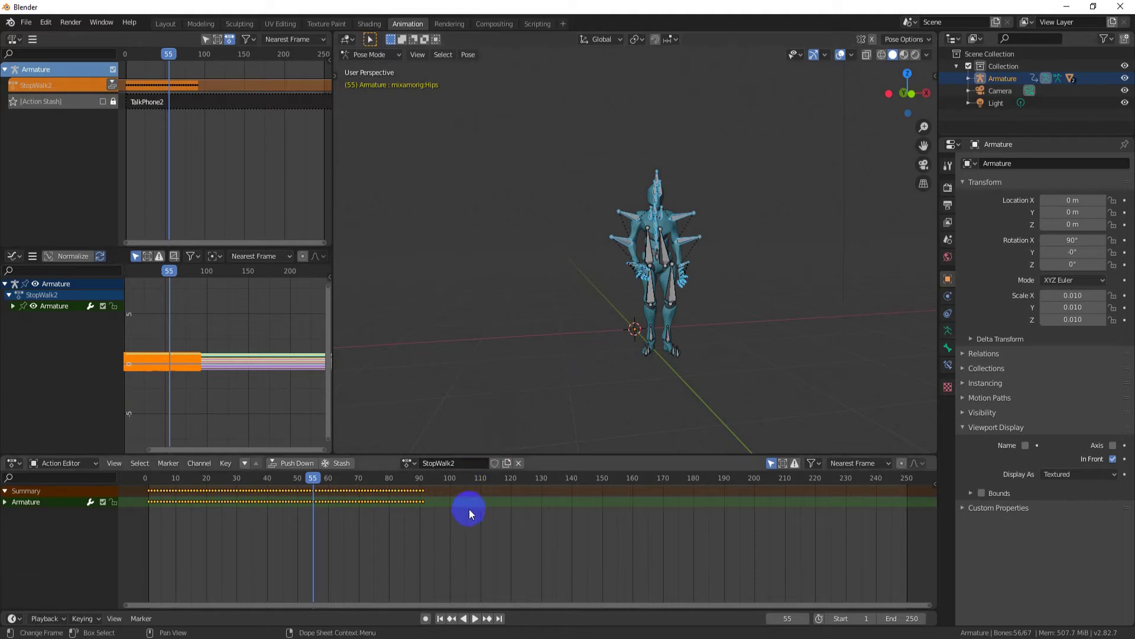
key(x)
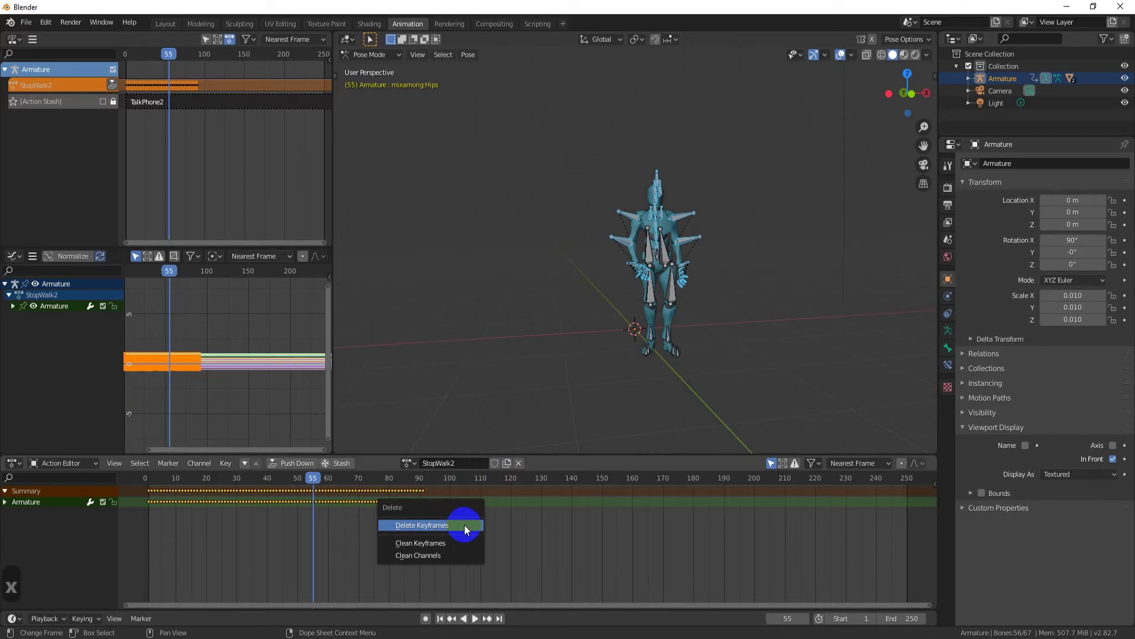
drag(467, 531, 518, 410)
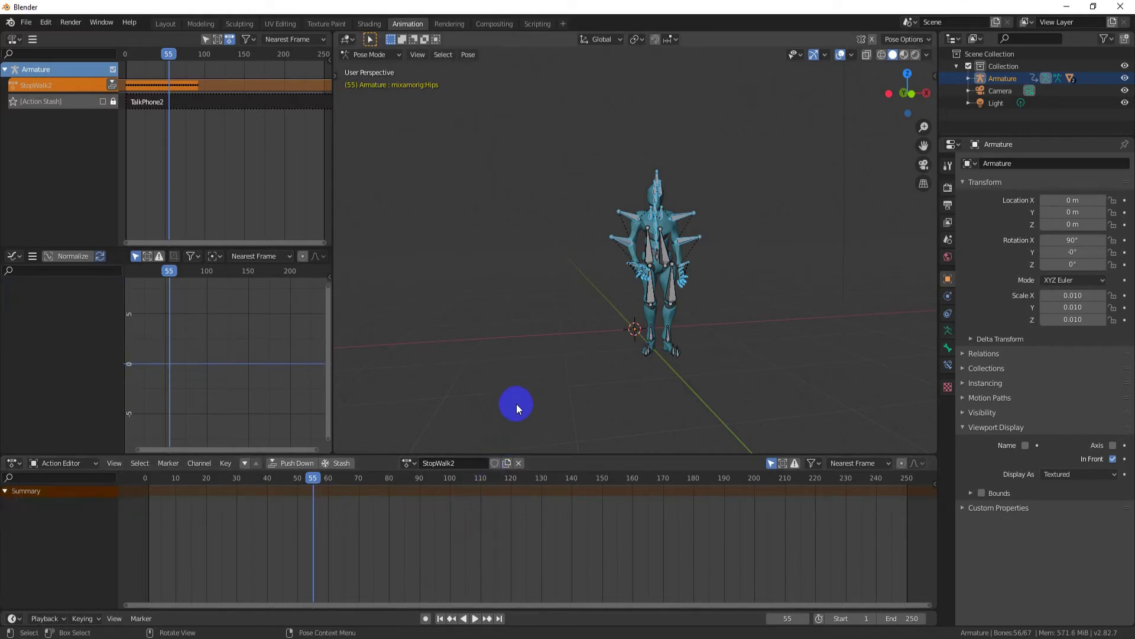
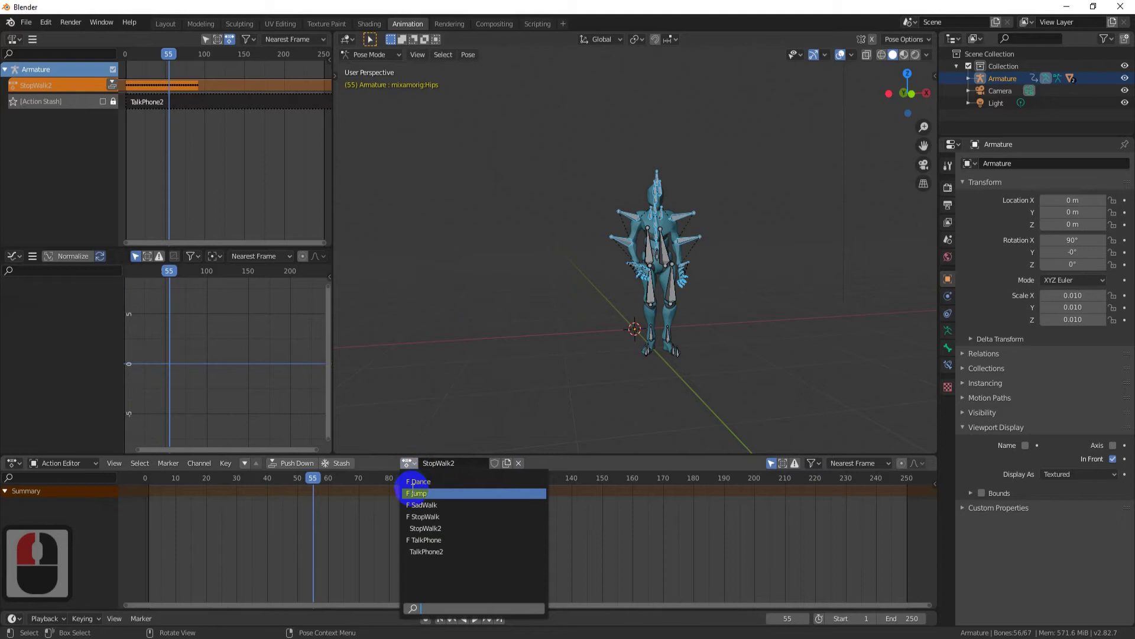
Push SadWalk down to an NLA track and remove the leftover stash tracks.
click(421, 509)
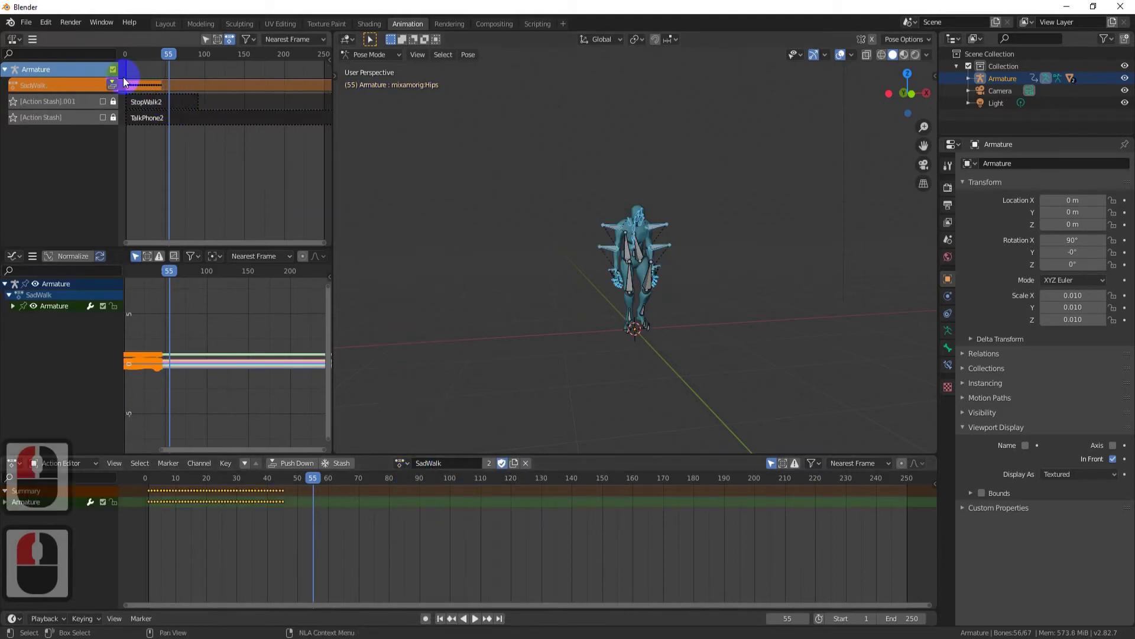
click(114, 84)
click(81, 122)
key(x)
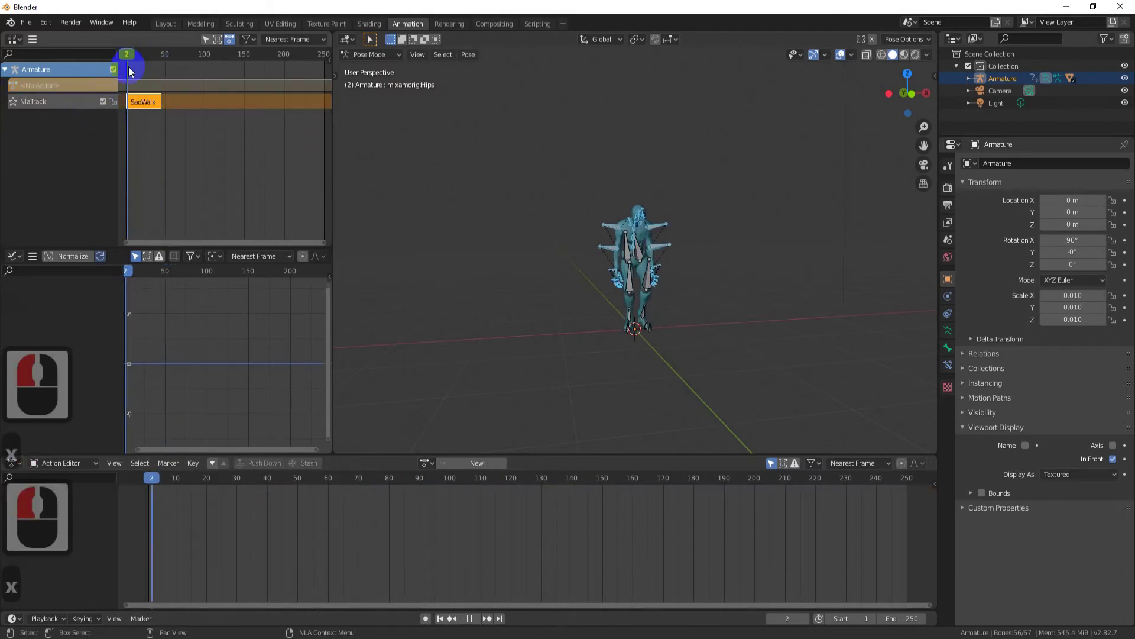
click(157, 79)
click(149, 105)
key(g)
click(148, 107)
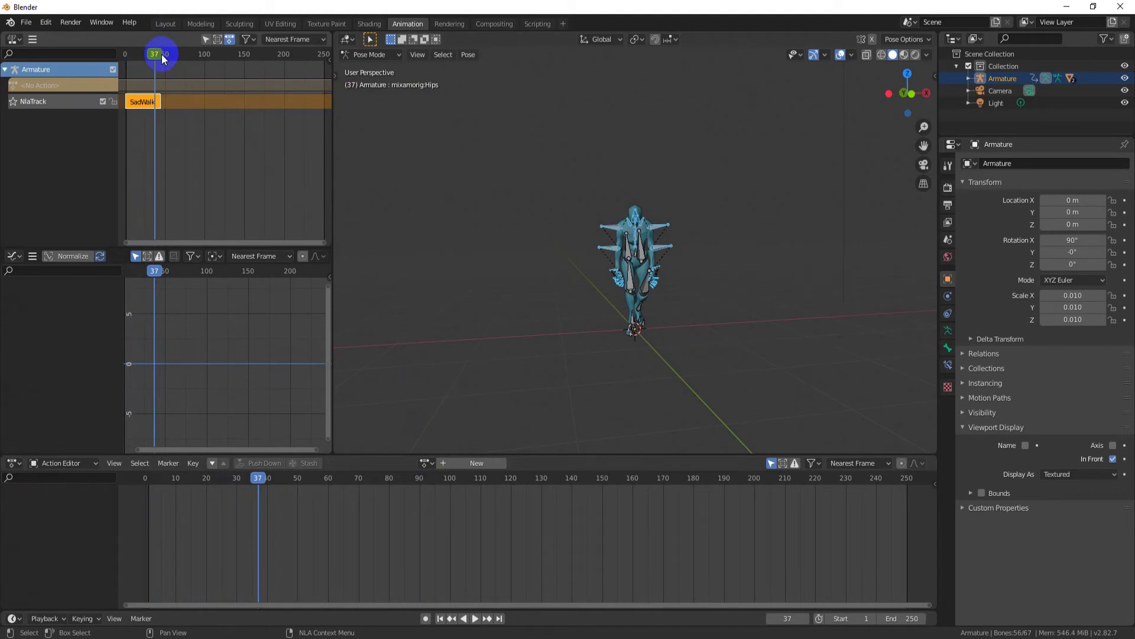
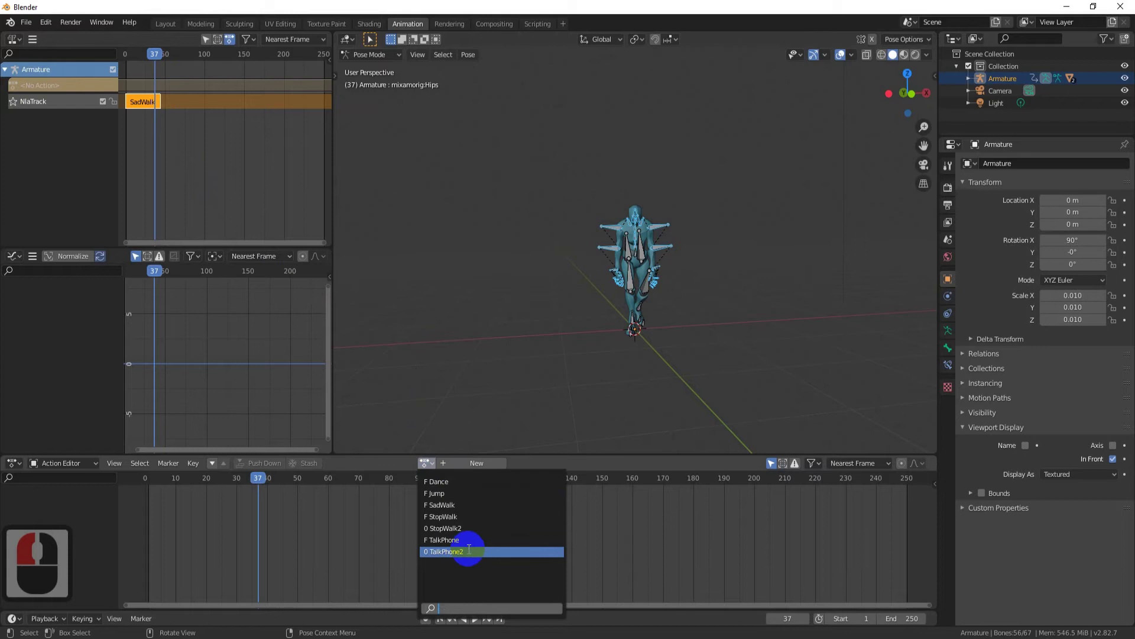
Push TalkPhone2 down onto a new track above SadWalk and widen the NLA timeline.
click(469, 555)
click(115, 89)
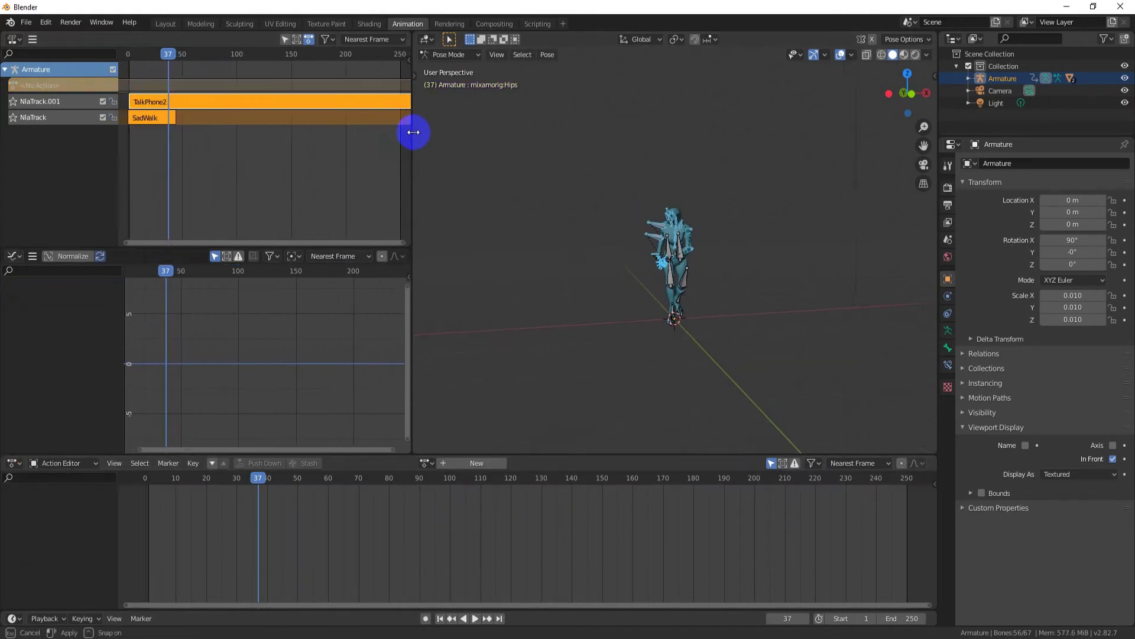
drag(449, 141, 207, 73)
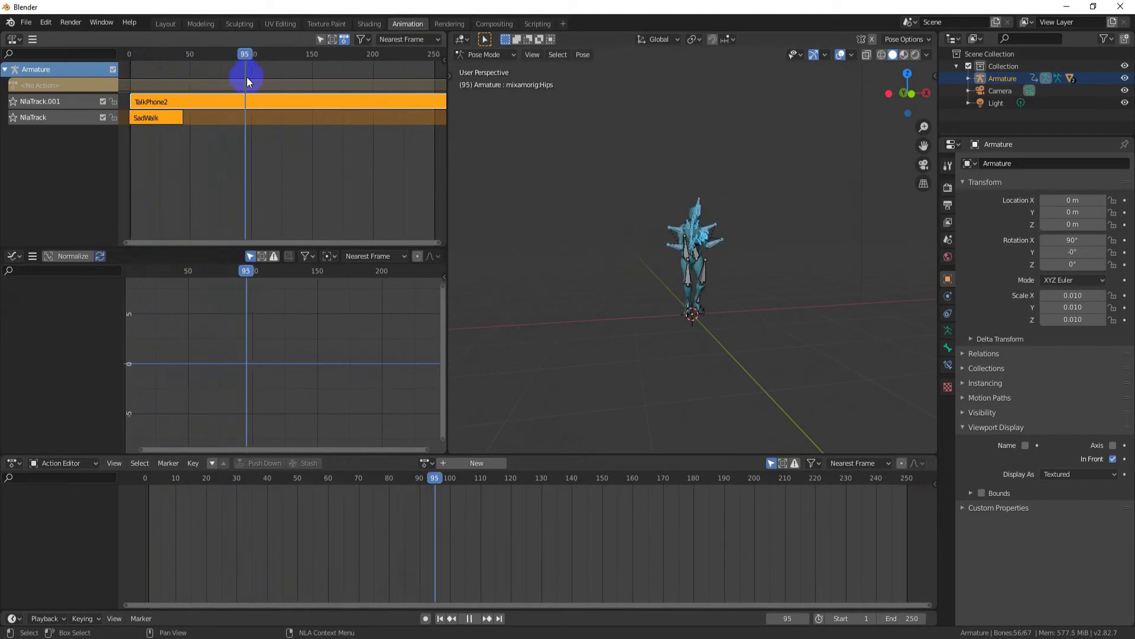
click(281, 84)
middle_click(497, 147)
middle_click(497, 148)
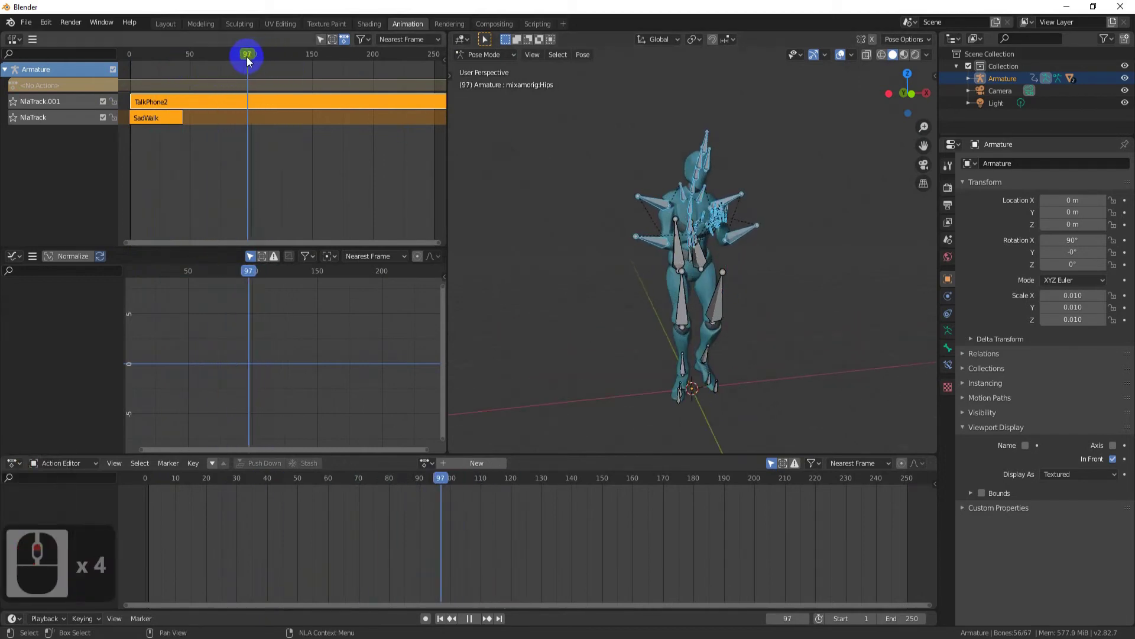
Split the TalkPhone2 strip at frame 108 into TalkPhone2.001.
click(265, 68)
click(278, 104)
key(y)
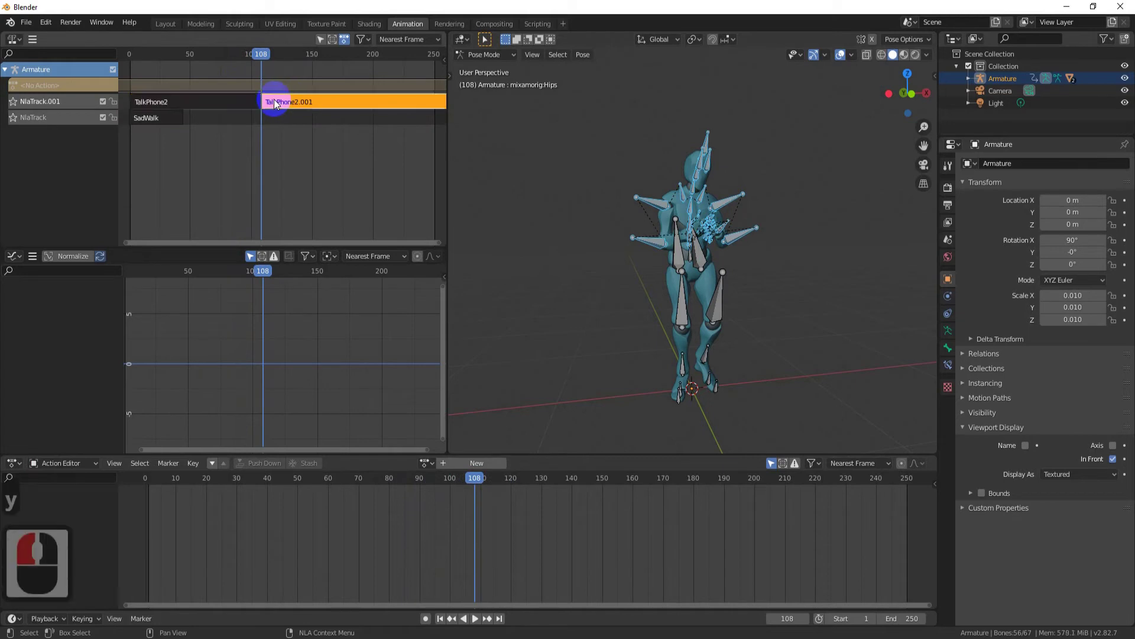
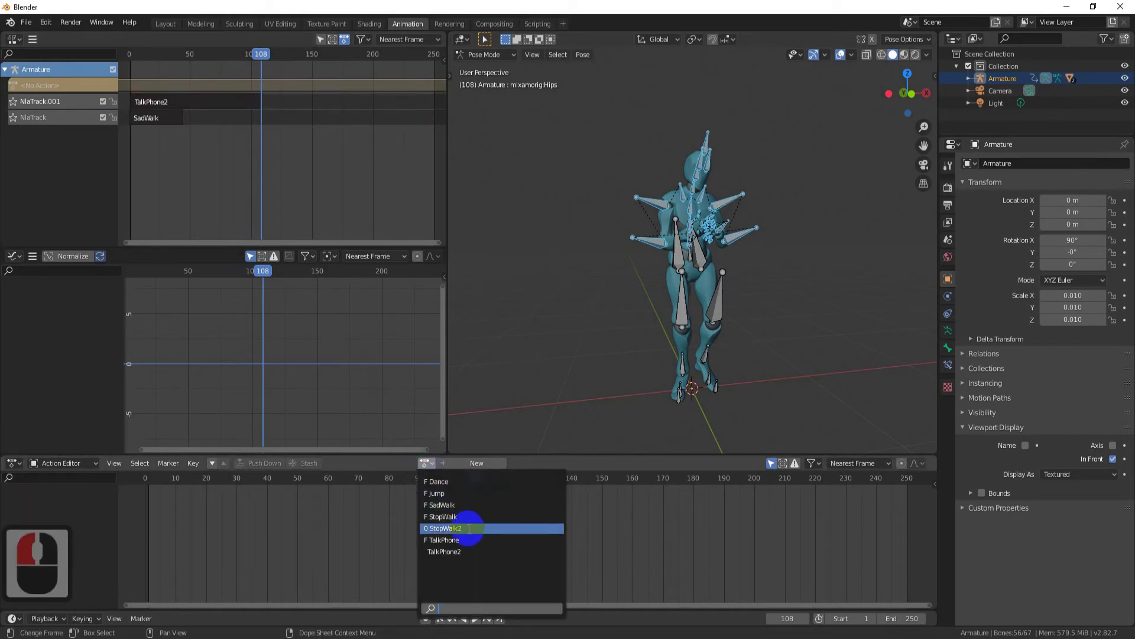
Push StopWalk2 down onto a third, top NLA track.
click(473, 531)
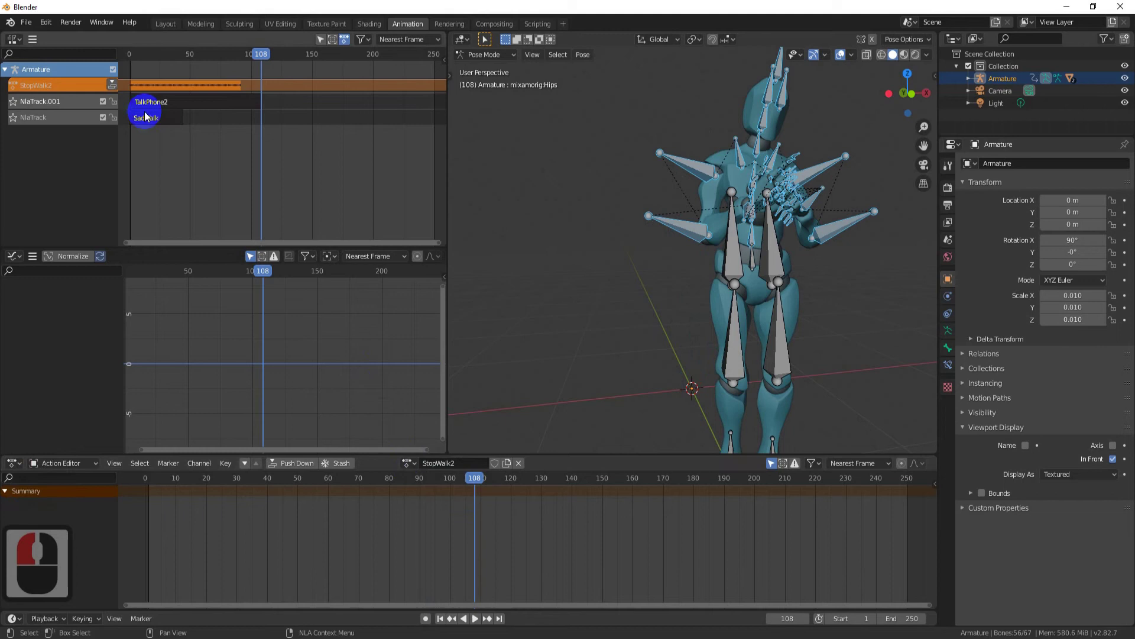
click(117, 83)
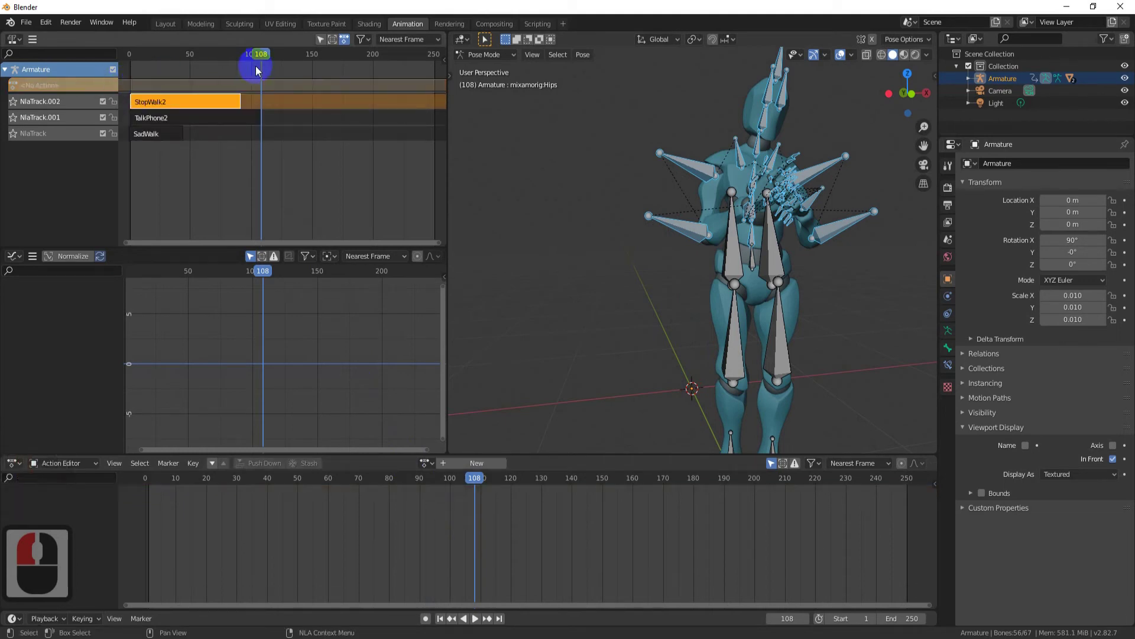
click(151, 69)
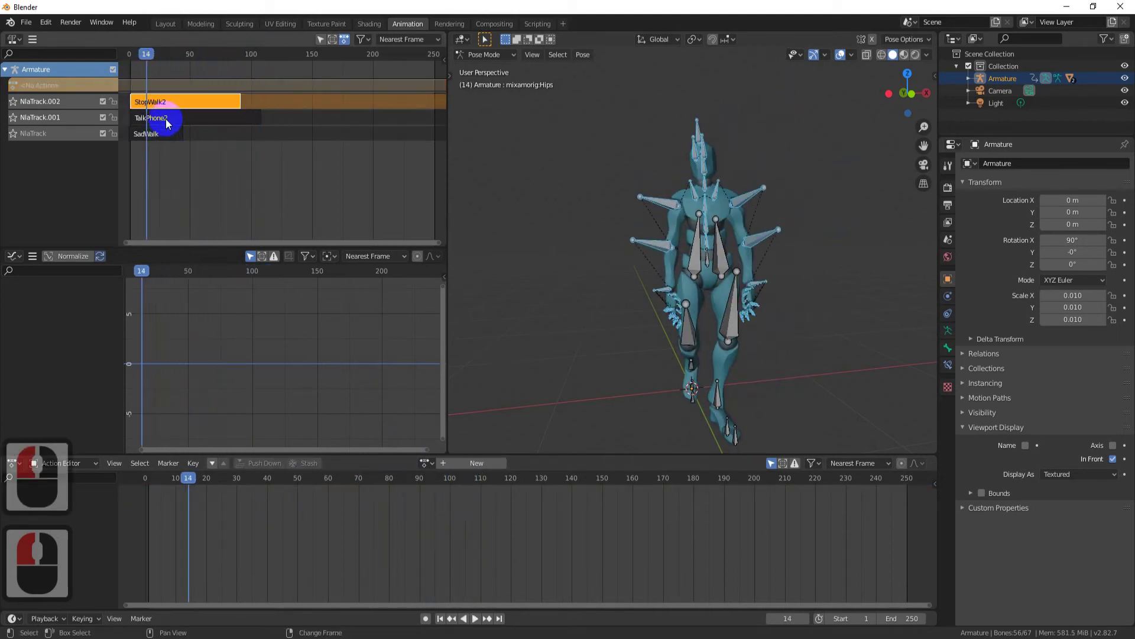
Move the StopWalk2 and TalkPhone2 strips to start at frame 50 and preview around frames 92-100.
click(168, 123)
key(g)
click(225, 124)
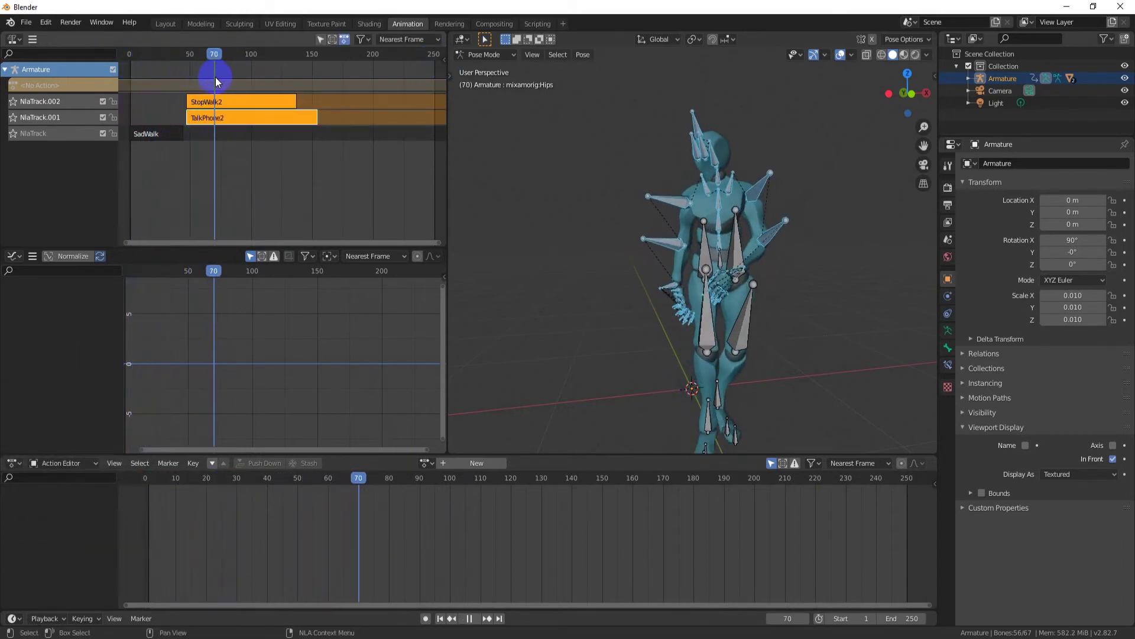
click(255, 87)
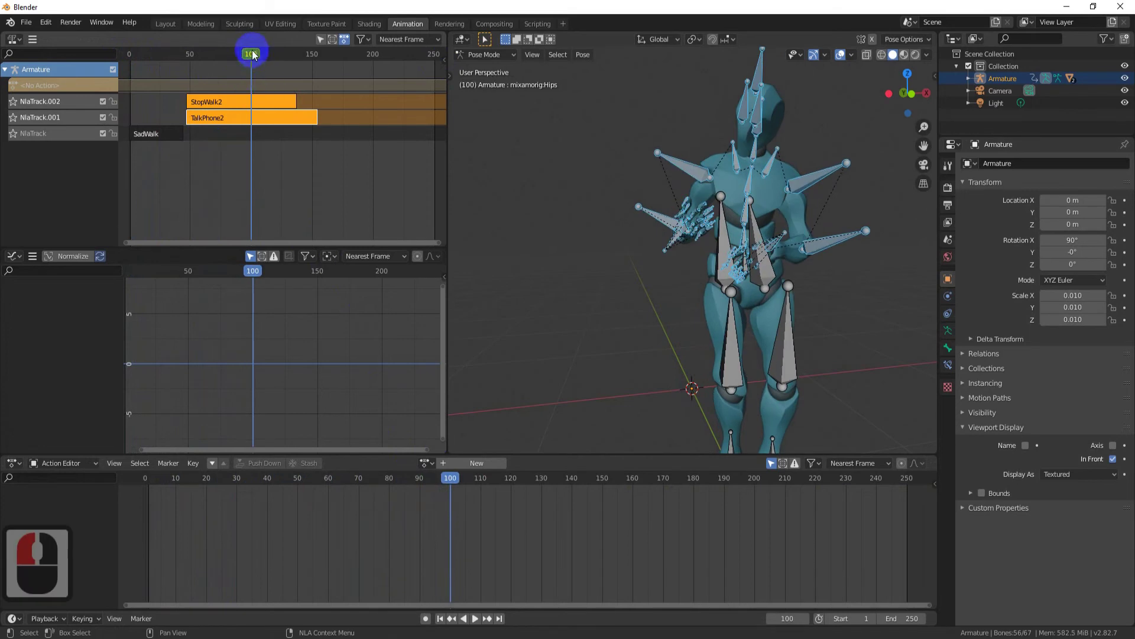
click(245, 56)
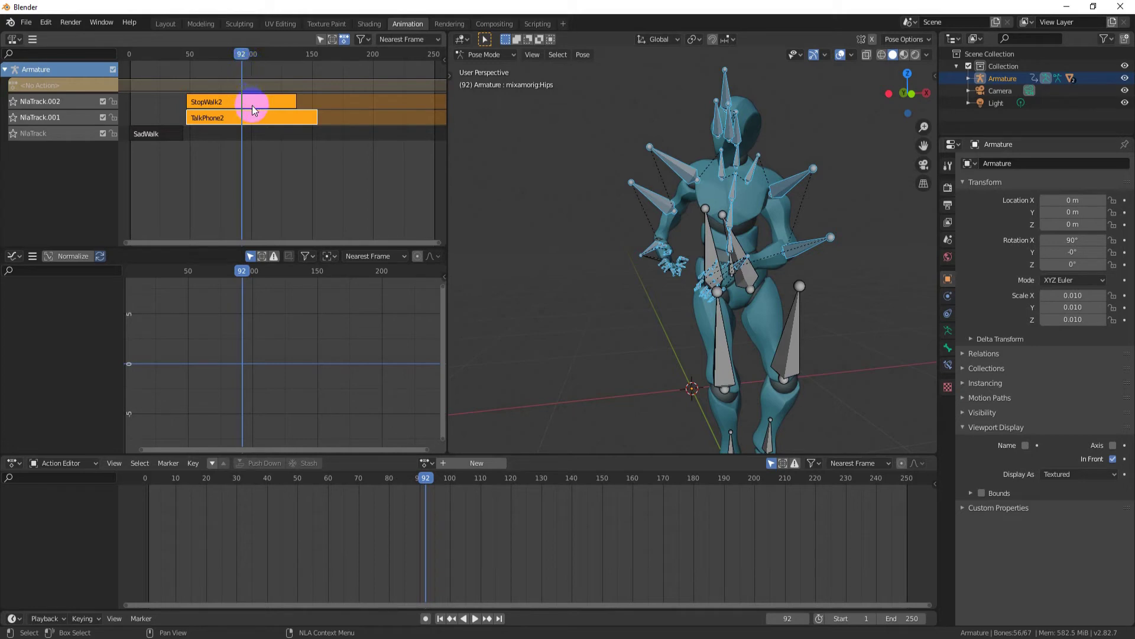
Enter tweak mode on the StopWalk2 strip to edit its action.
click(277, 104)
key(Tab)
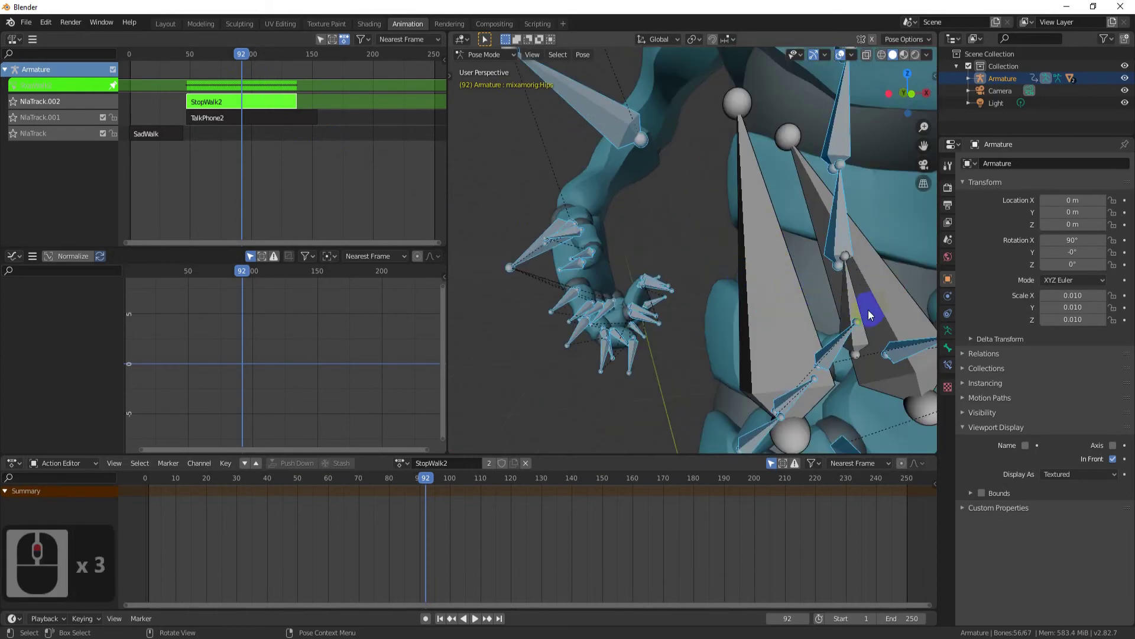
click(854, 310)
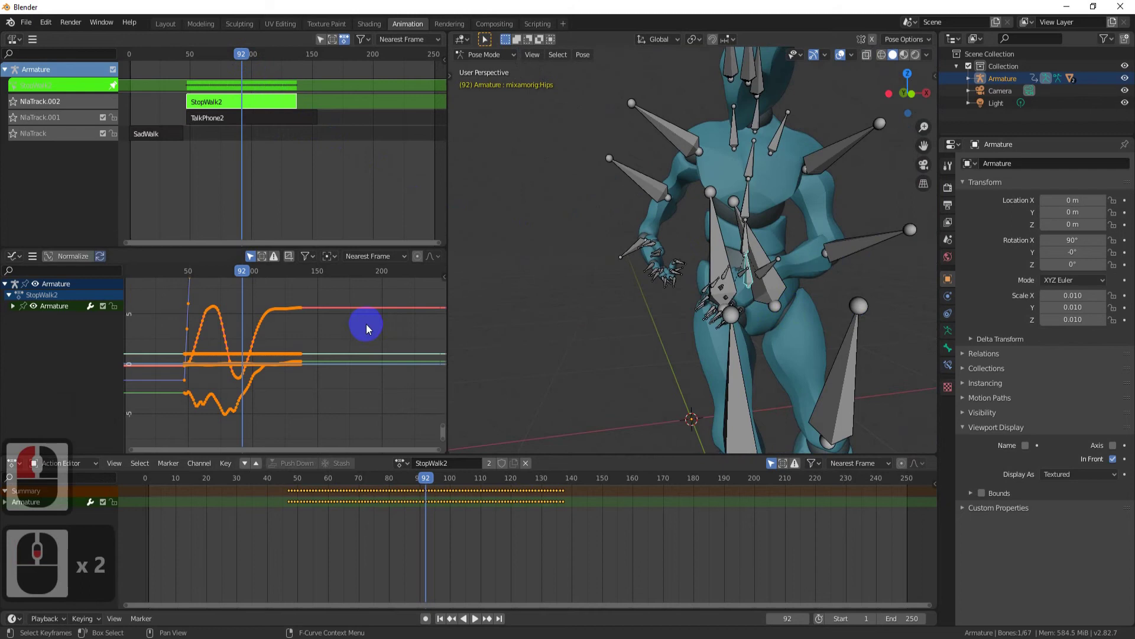
key(Home)
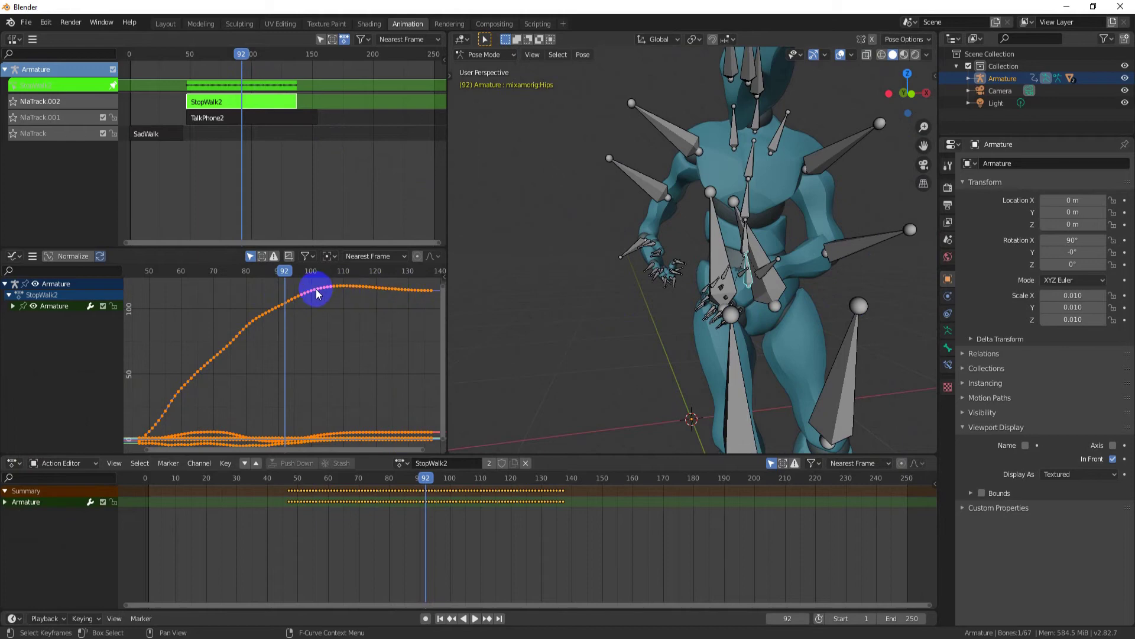
Select and edit StopWalk2's F-curve keyframes in the Graph Editor.
click(320, 293)
key(i)
key(x)
drag(320, 291, 290, 165)
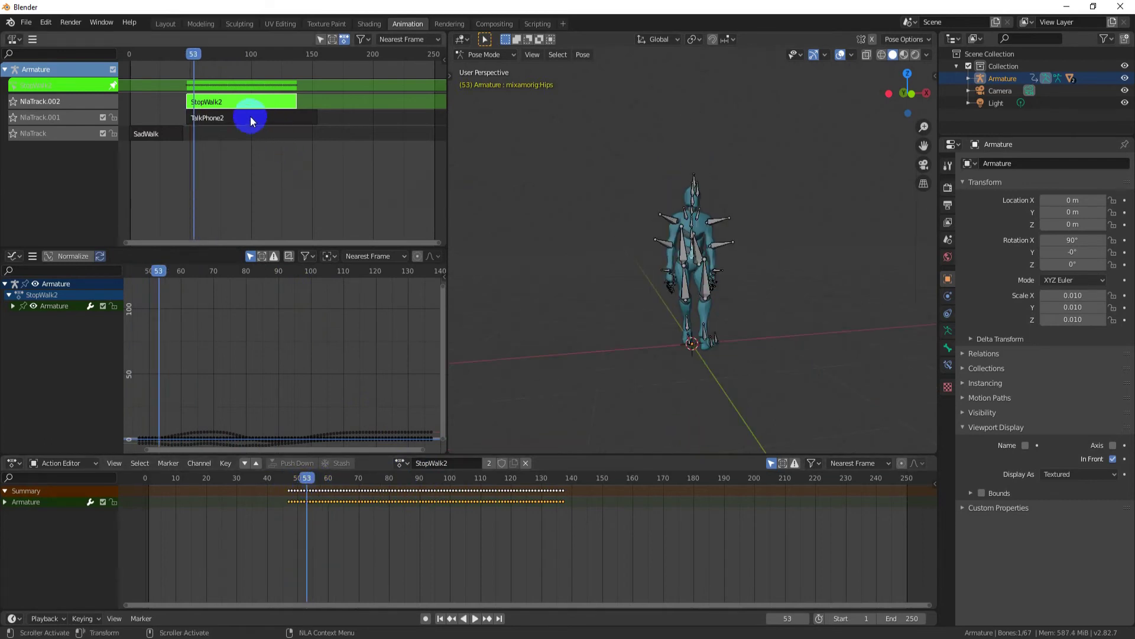
Leave StopWalk2 tweak mode, shift TalkPhone2 later, and drop StopWalk2 onto the middle track.
key(Tab)
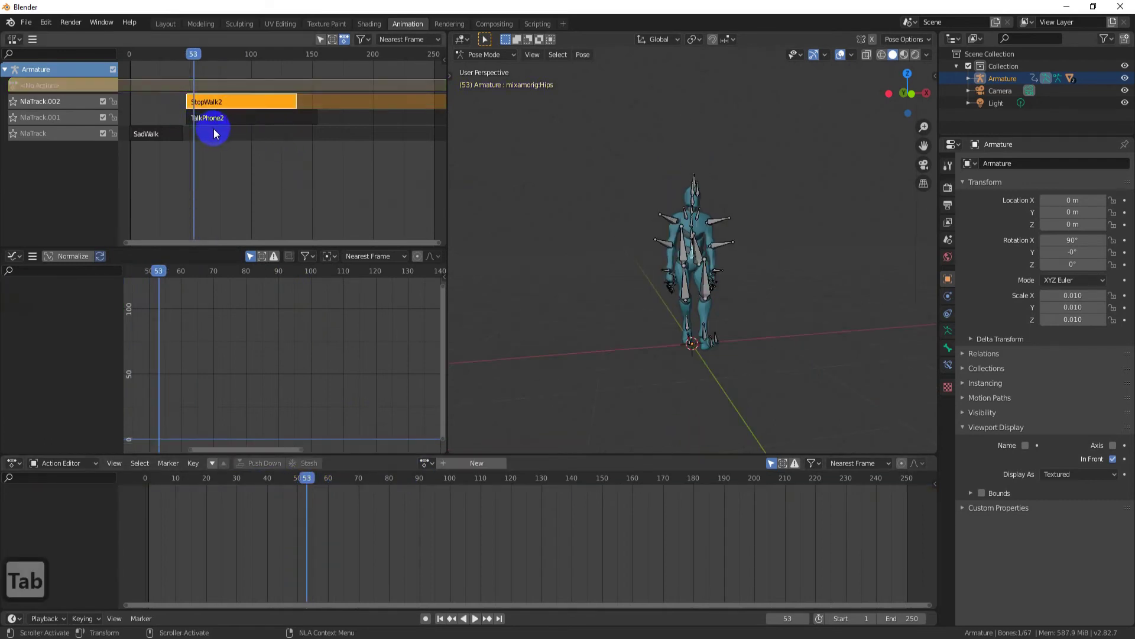
click(228, 122)
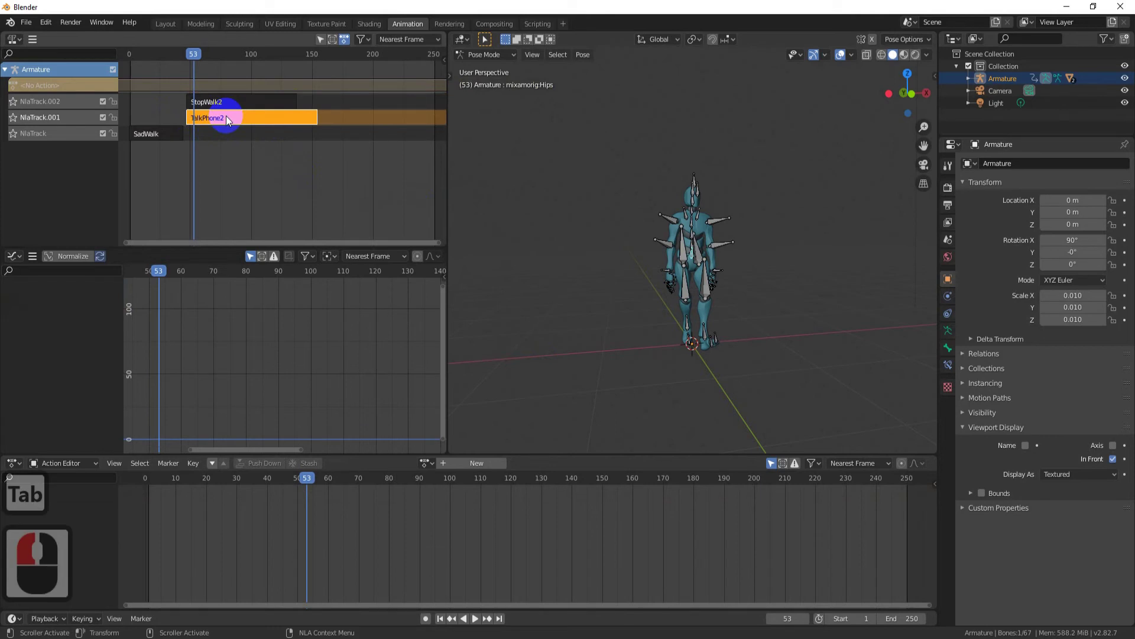
key(g)
click(362, 130)
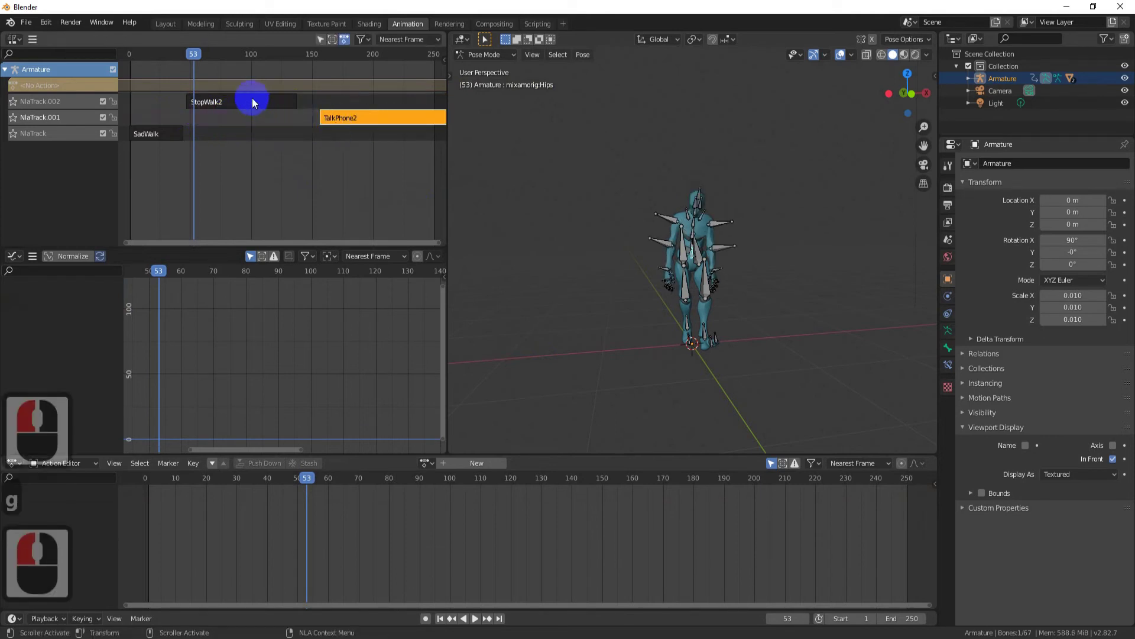
click(256, 102)
key(g)
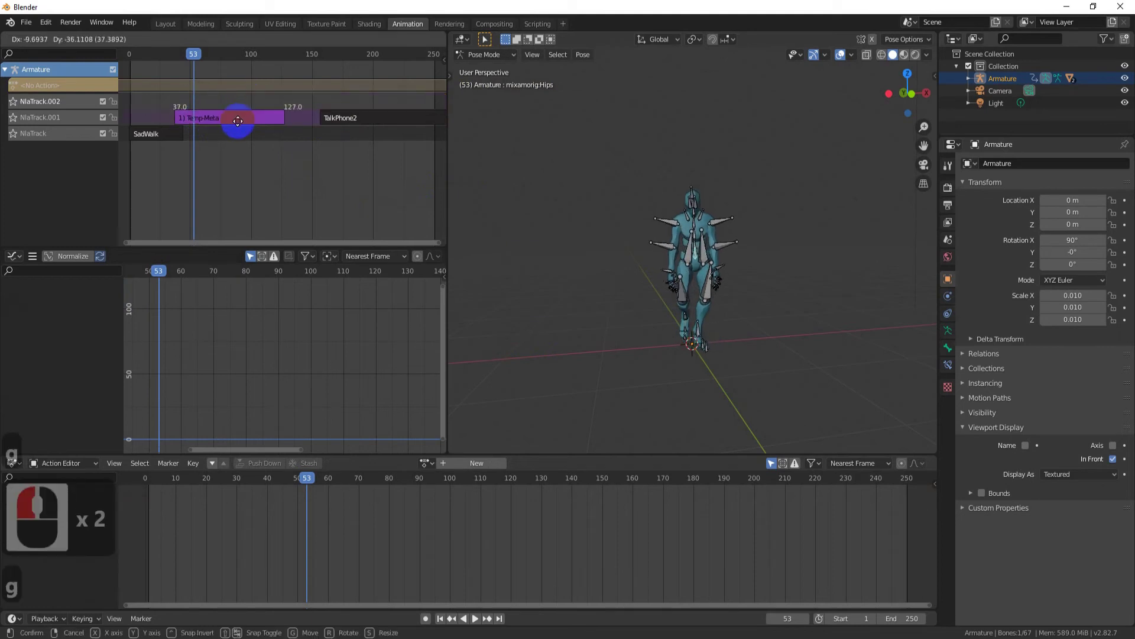
click(239, 129)
Move TalkPhone2 onto the top track near frame 31 and play from frame 28.
click(372, 125)
key(g)
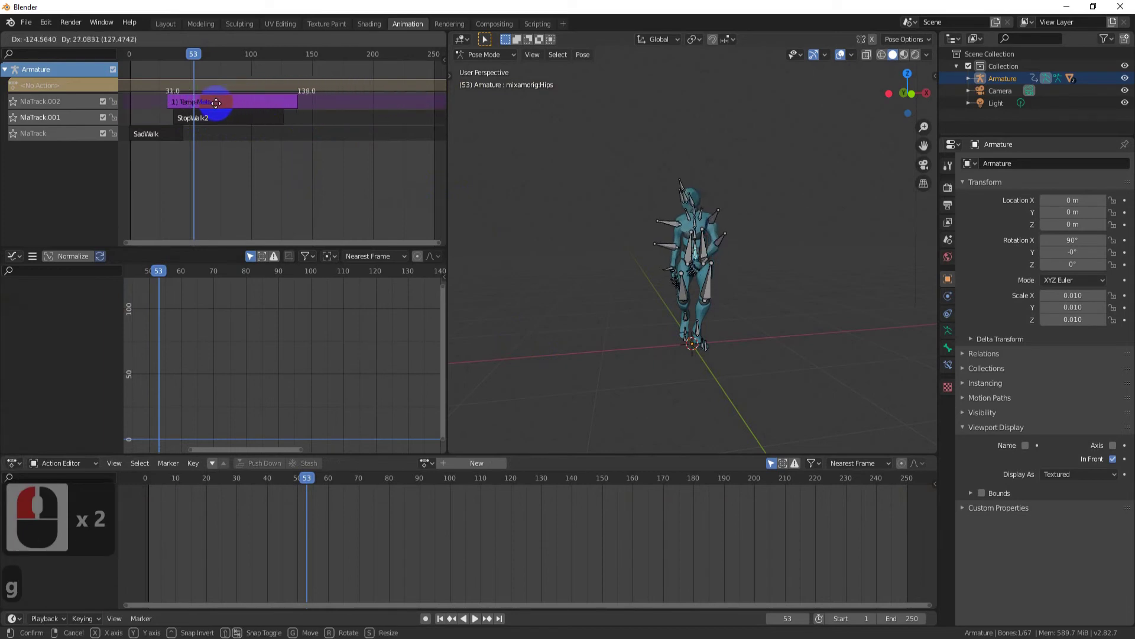
click(182, 64)
middle_click(556, 168)
click(843, 58)
click(351, 73)
click(144, 66)
click(167, 63)
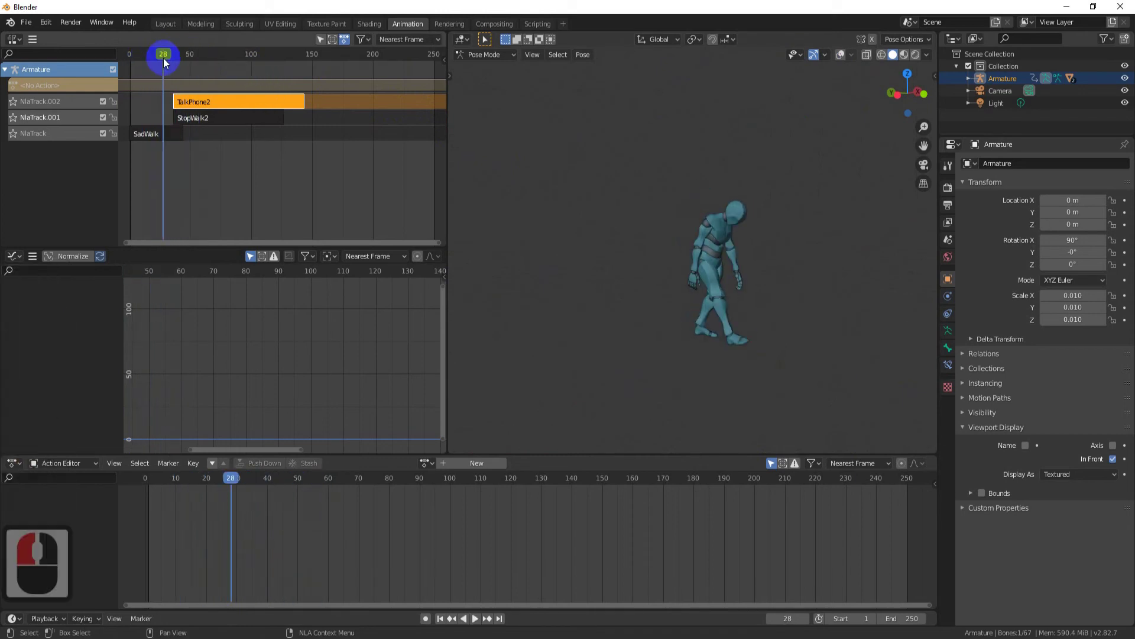
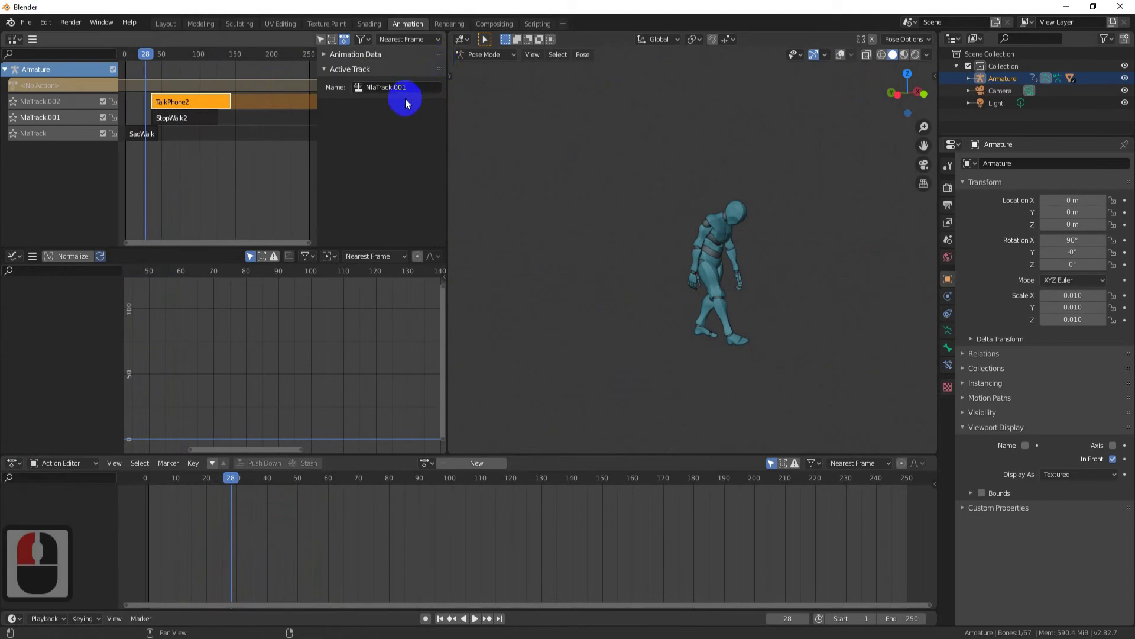
Inspect StopWalk2's strip settings and give SadWalk a blend-out length.
click(184, 120)
middle_click(398, 118)
middle_click(398, 118)
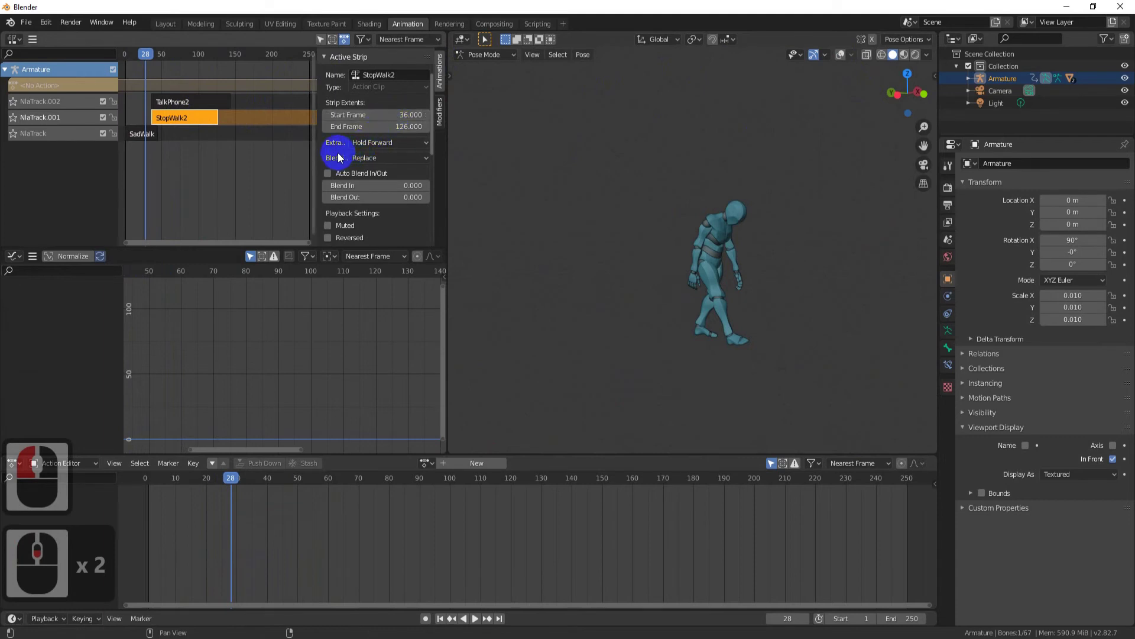
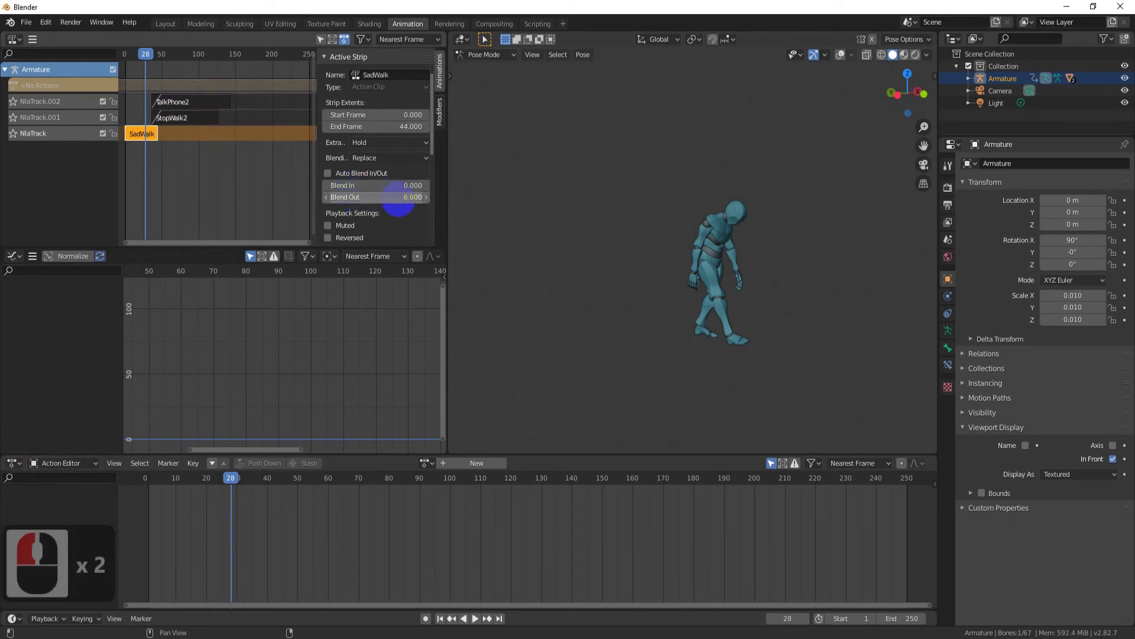
click(286, 119)
click(284, 103)
key(g)
Give TalkPhone2 a blend-in value and play the stacked animation.
click(276, 100)
click(229, 60)
click(238, 75)
double_click(272, 103)
key(g)
click(248, 58)
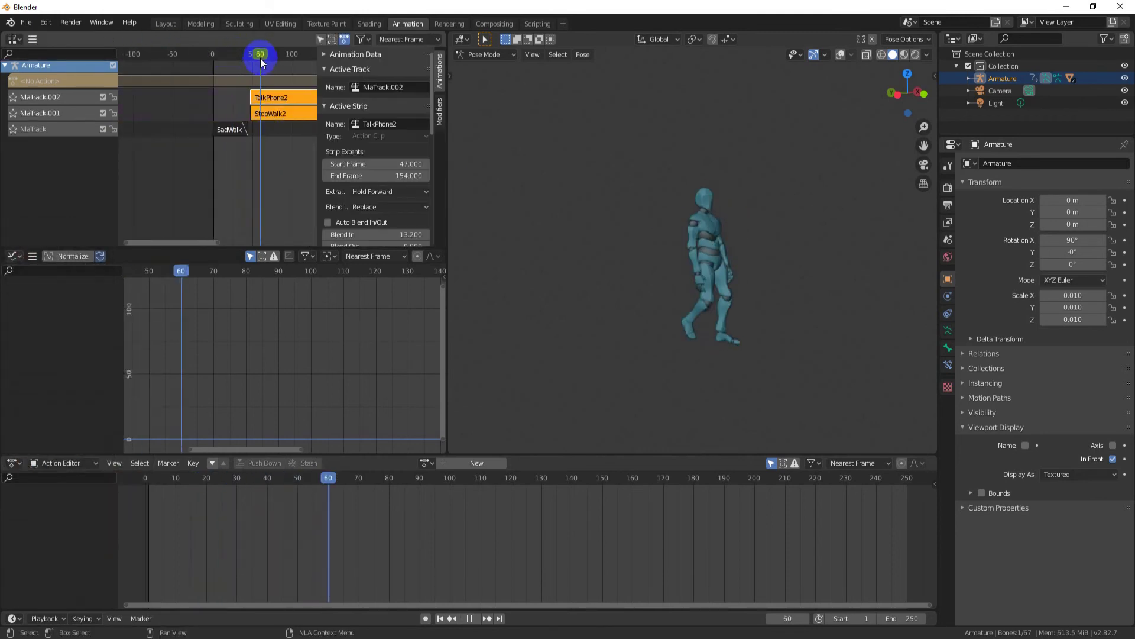
Start TalkPhone2 at frame 33 and set its blend-in to 7.8 frames.
click(244, 69)
key(g)
click(245, 69)
click(223, 56)
click(234, 62)
key(g)
click(259, 91)
click(218, 67)
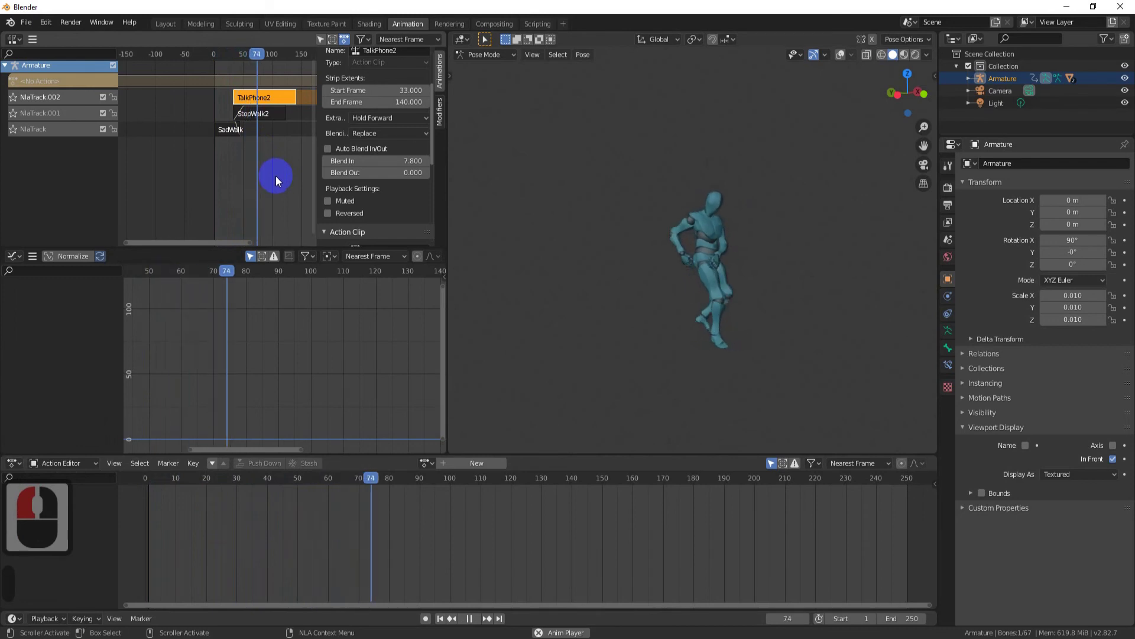
Hide the strip sidebar, frame all strips and play through to frame 140.
click(279, 179)
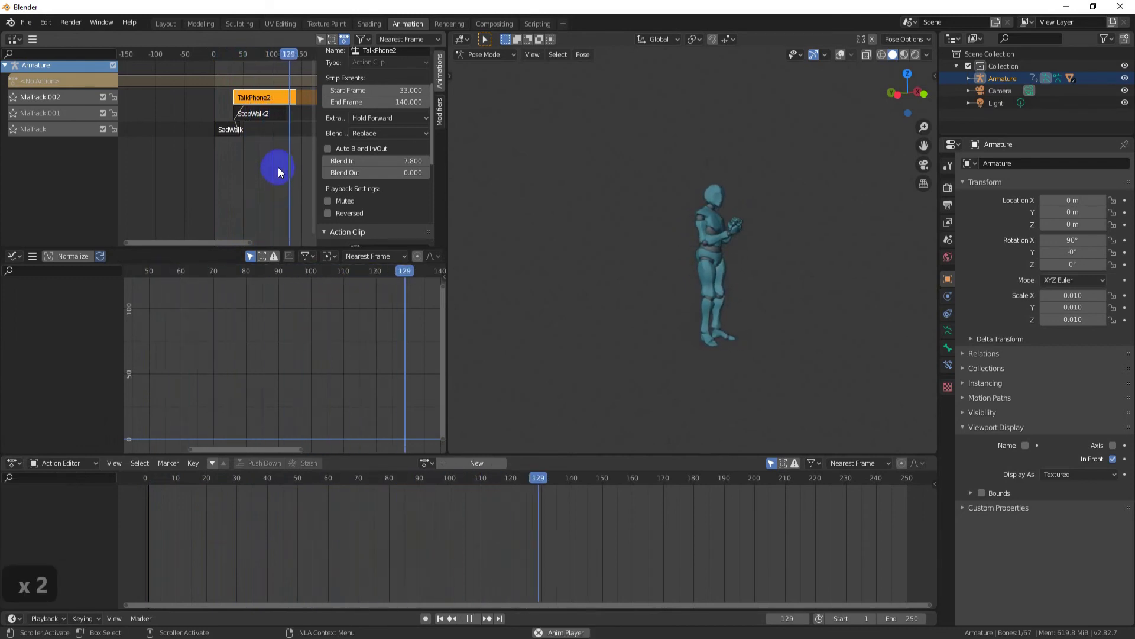
key(n)
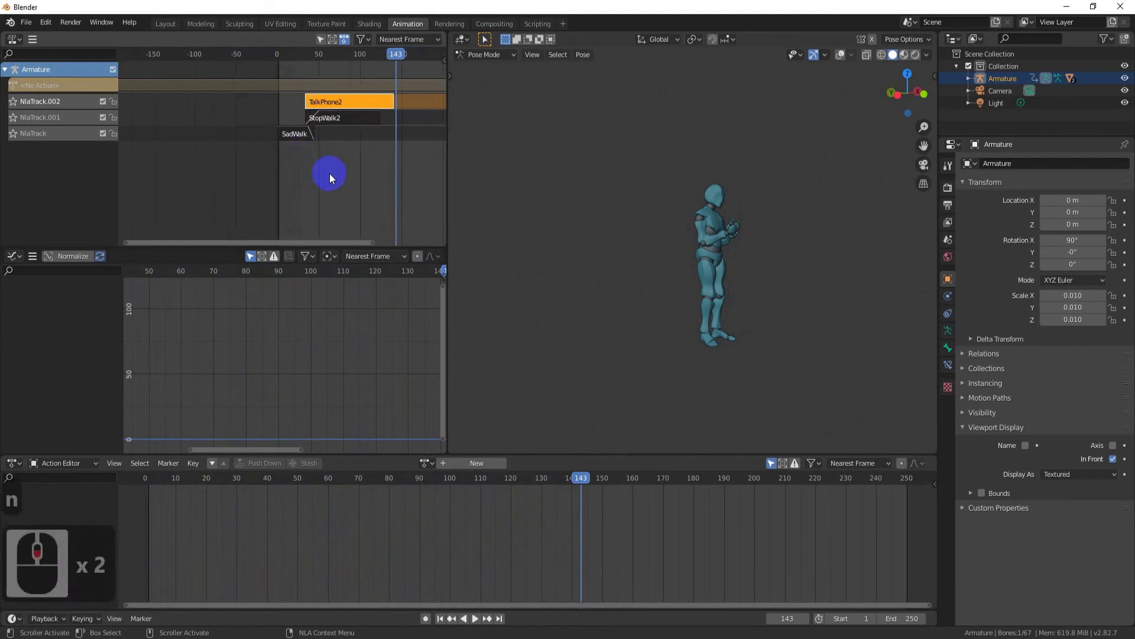
middle_click(195, 178)
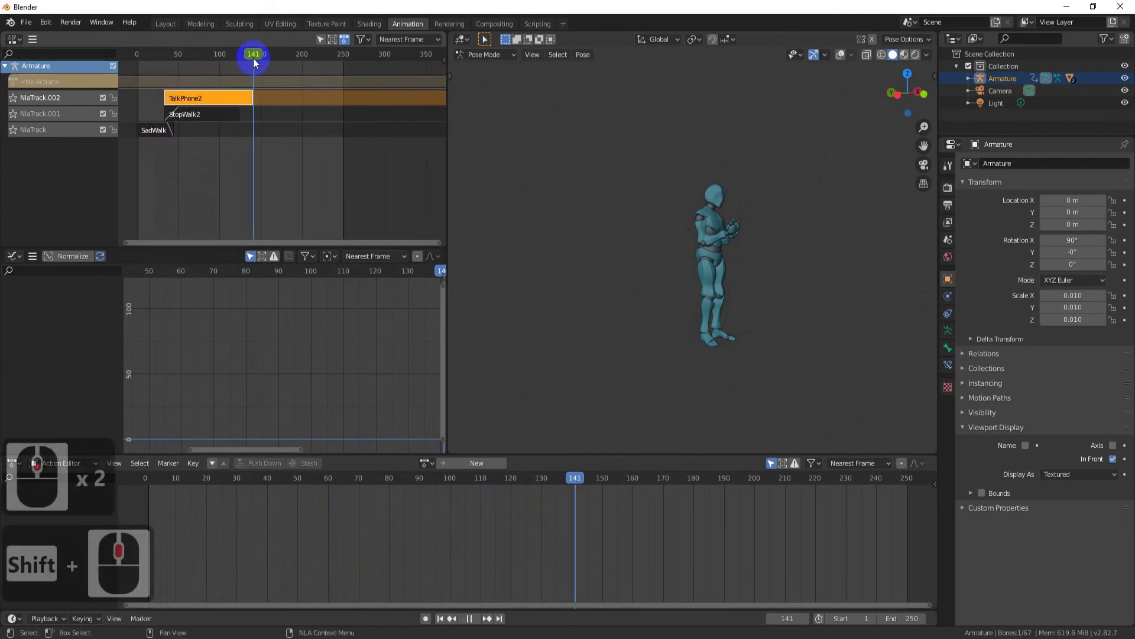
click(256, 62)
drag(276, 71, 277, 53)
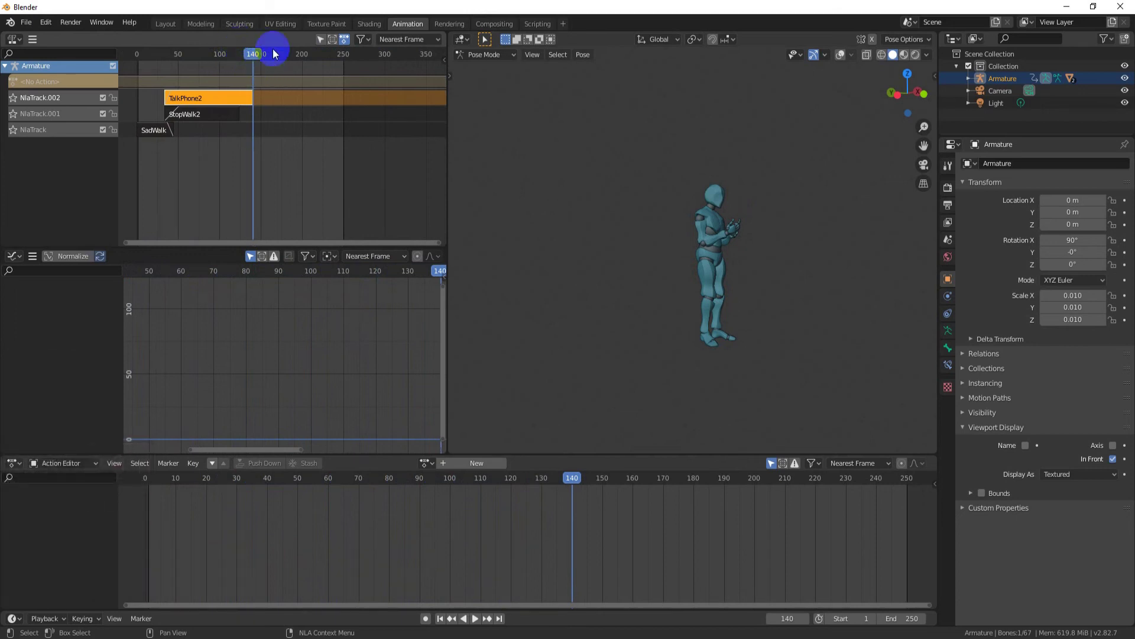
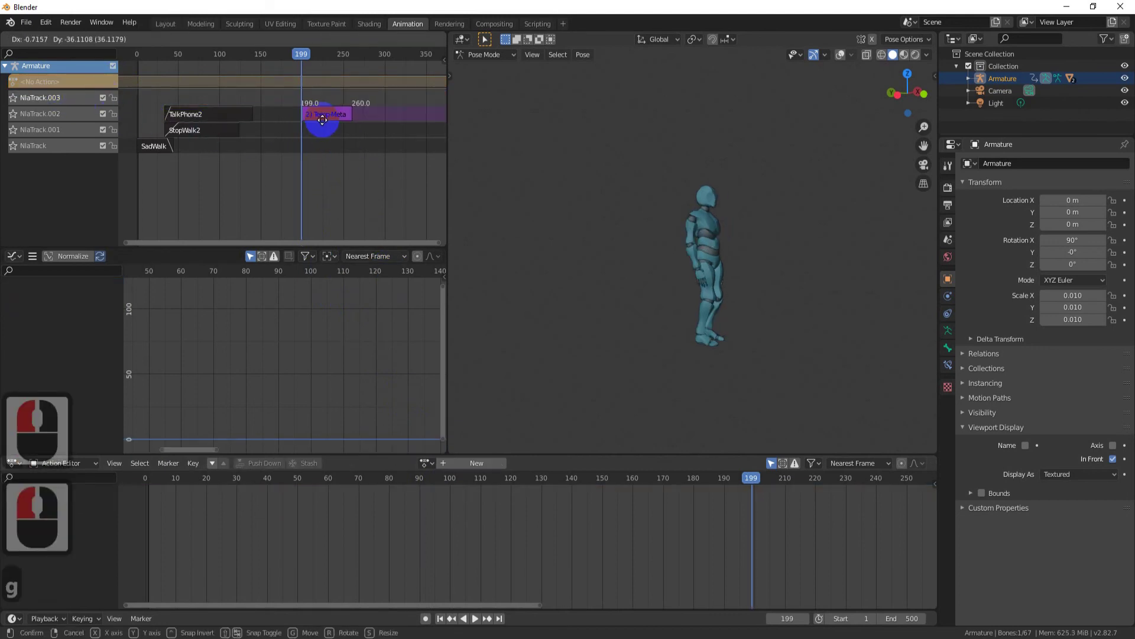
Drop the Jump strip at frame 199 and duplicate TalkPhone2 onto a new top track.
click(322, 126)
click(231, 117)
key(d)
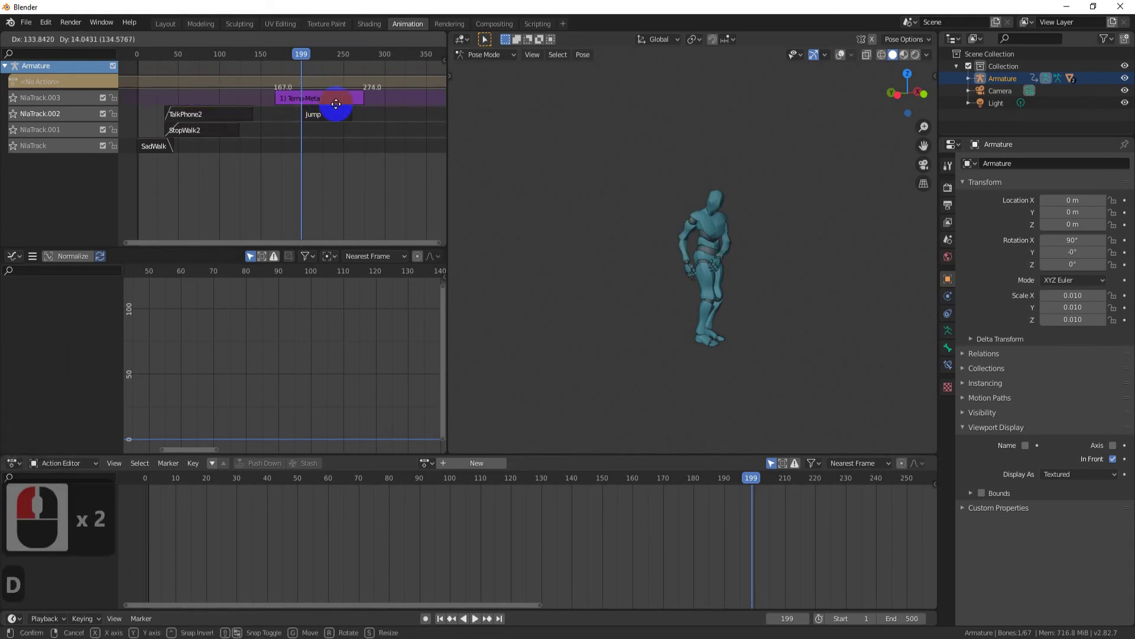
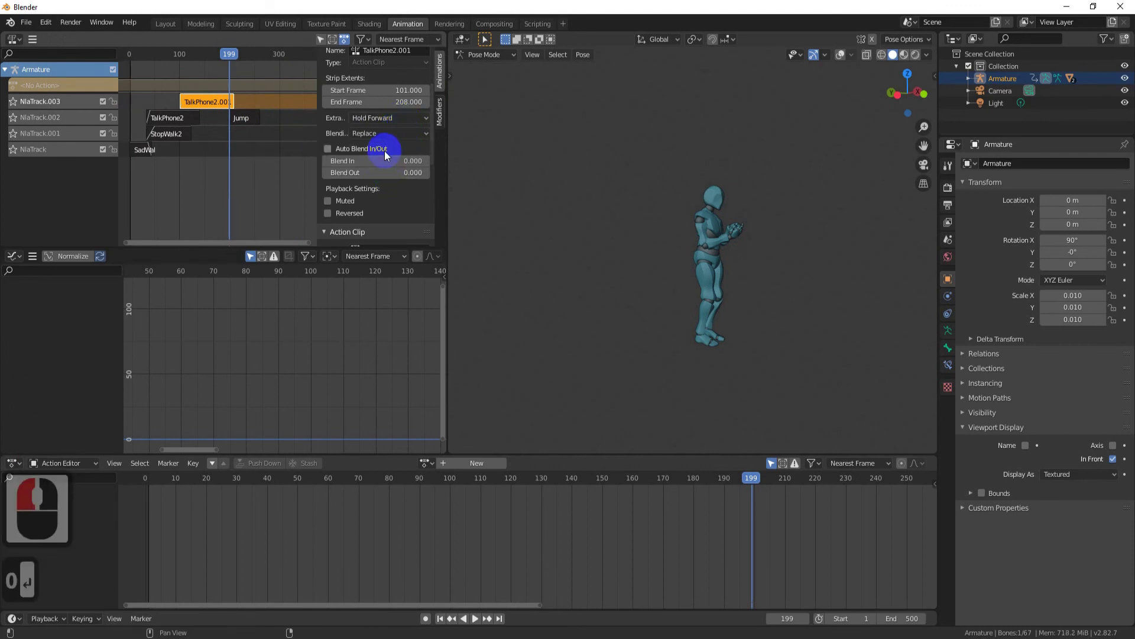
Zoom to where the TalkPhone2 copy meets Jump and set the copy's blend-out to 5.4.
click(364, 164)
middle_click(255, 107)
middle_click(254, 108)
middle_click(256, 109)
middle_click(328, 155)
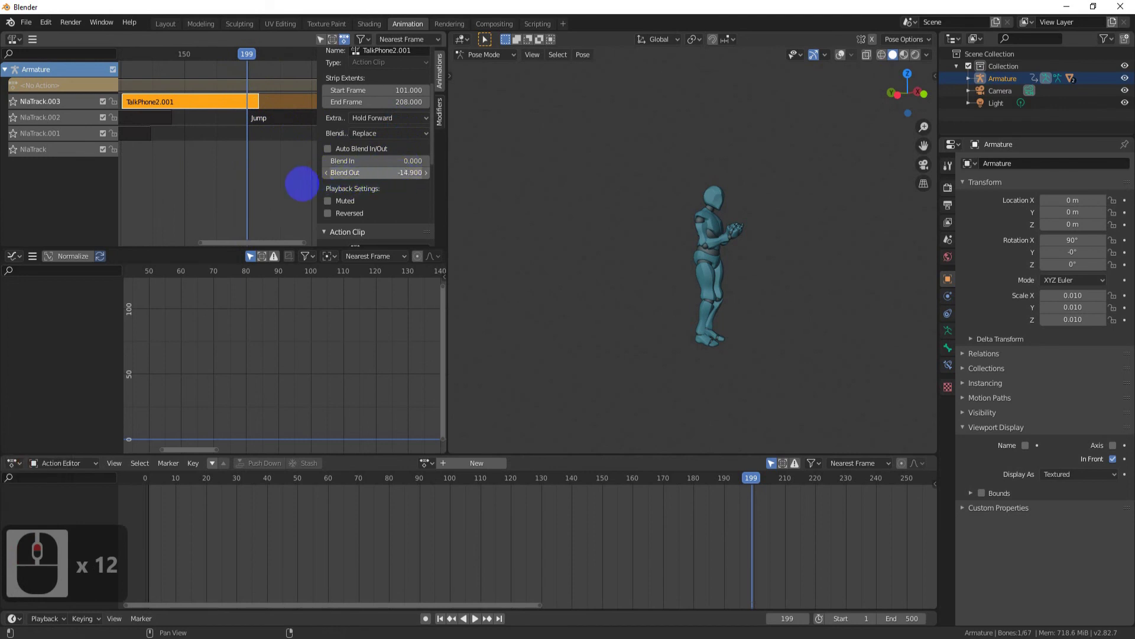
double_click(280, 120)
click(251, 101)
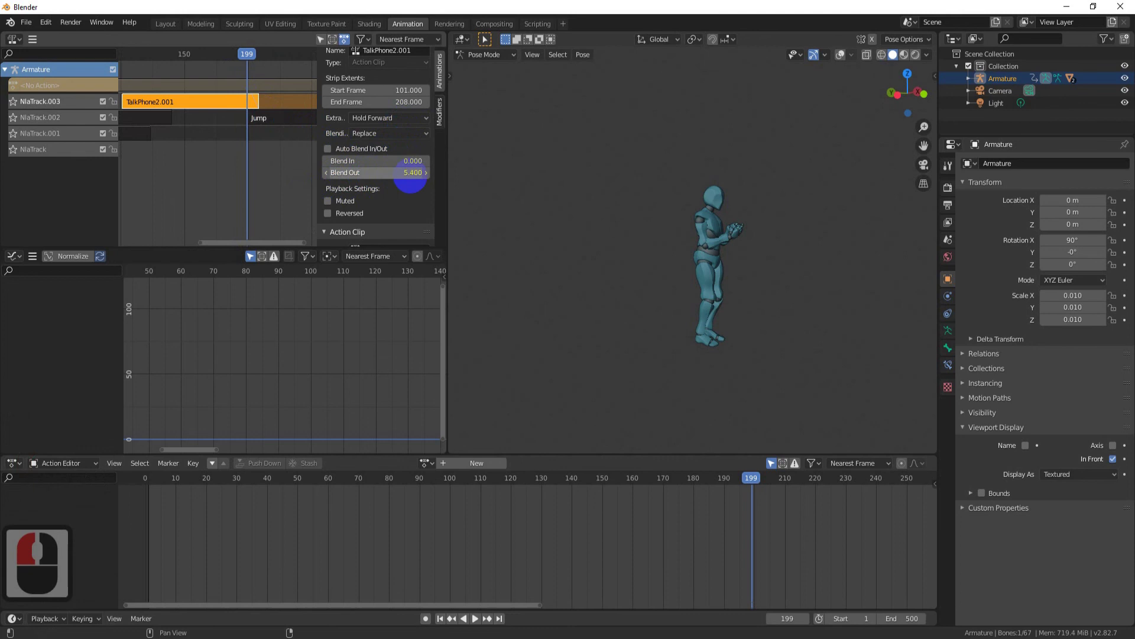